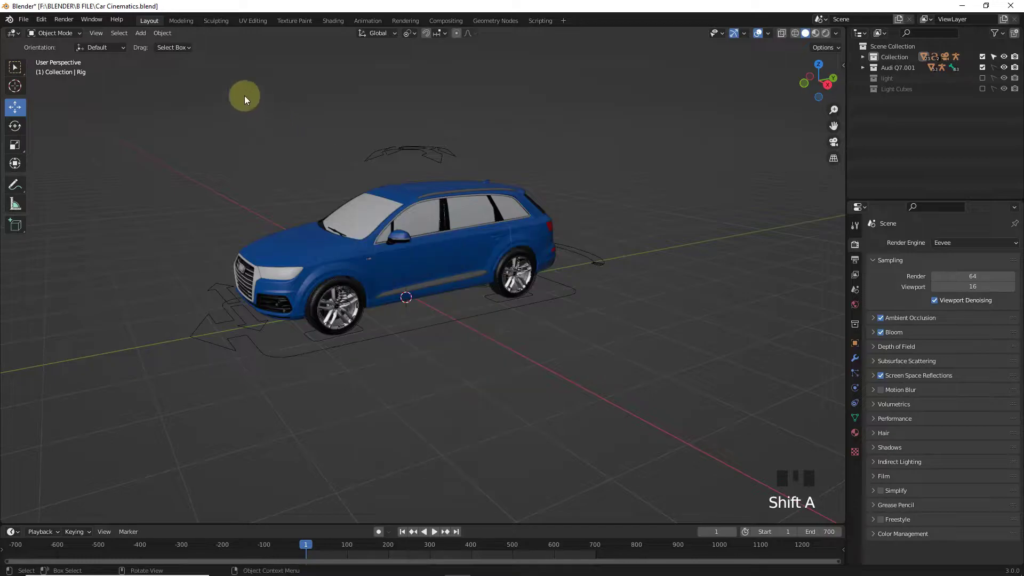
Step: Scale the new Bezier circle up from front view into a wide ring around the car
left_click_drag(149, 38, 245, 63)
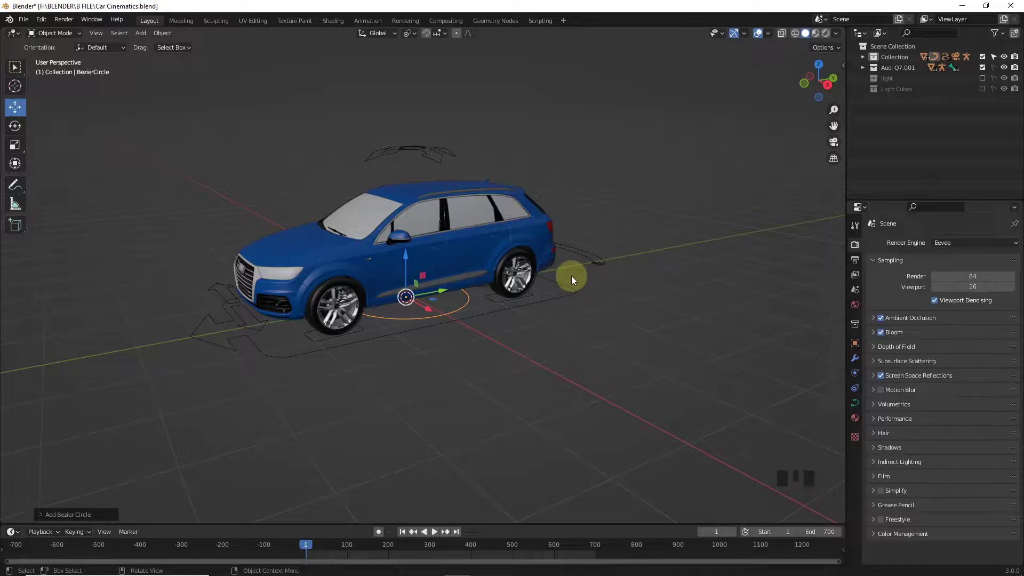
key("s")
key("KP_7")
scroll("down", 3)
key("s")
left_click_drag(554, 265, 510, 230)
key("KP_1")
left_click(424, 246)
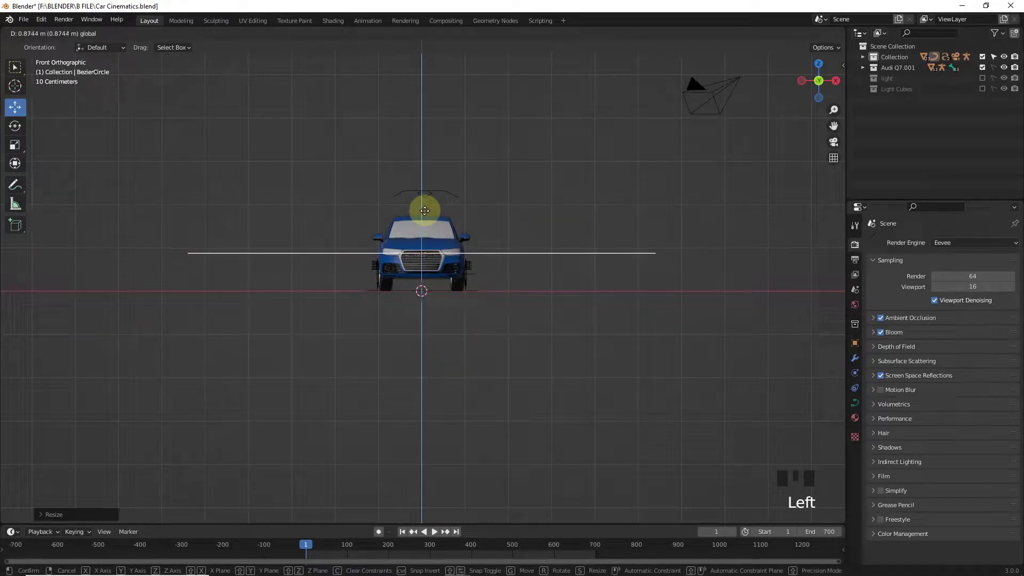
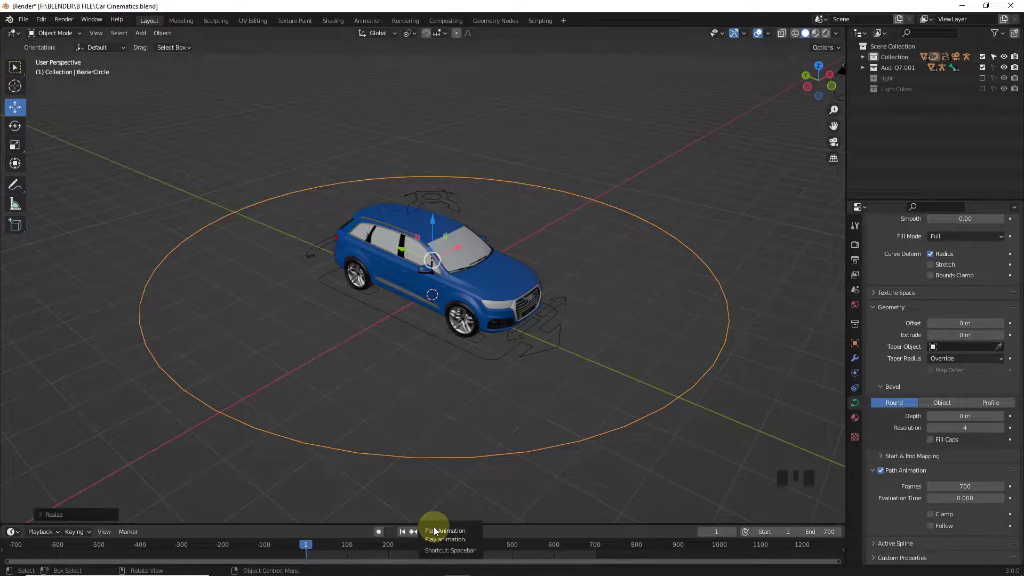
Step: Add a camera and clear its location and rotation so it sits at the circle's centre
left_click_drag(436, 531, 509, 460)
left_click(598, 242)
key("shift+a")
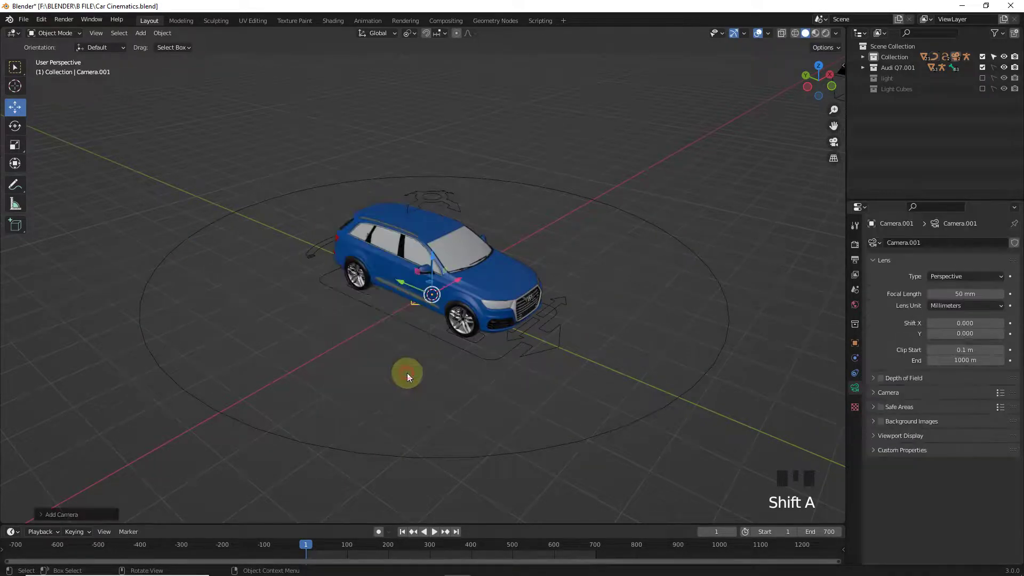
left_click_drag(477, 296, 463, 306)
key("alt+g")
key("alt+r")
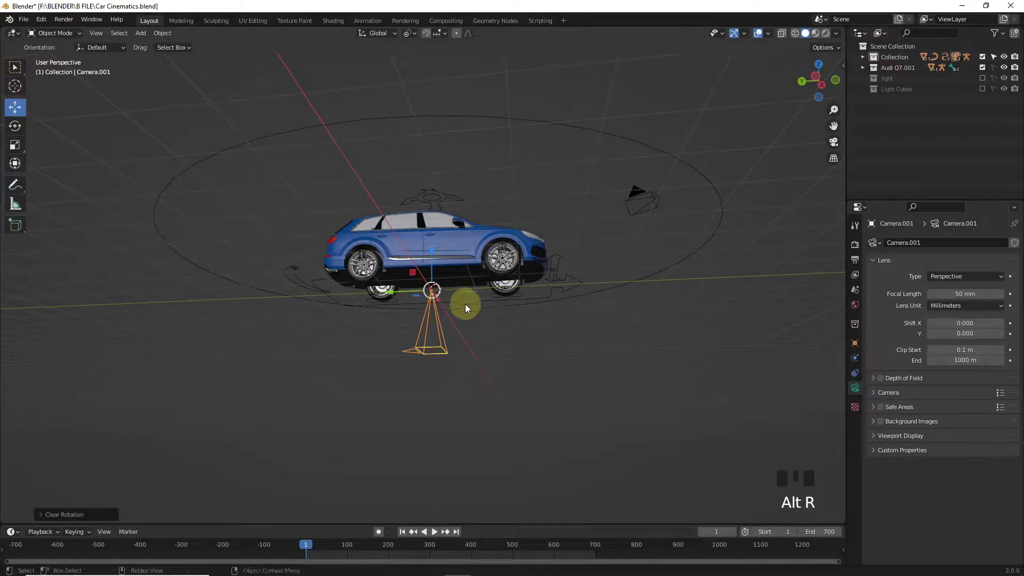
left_click_drag(620, 268, 635, 310)
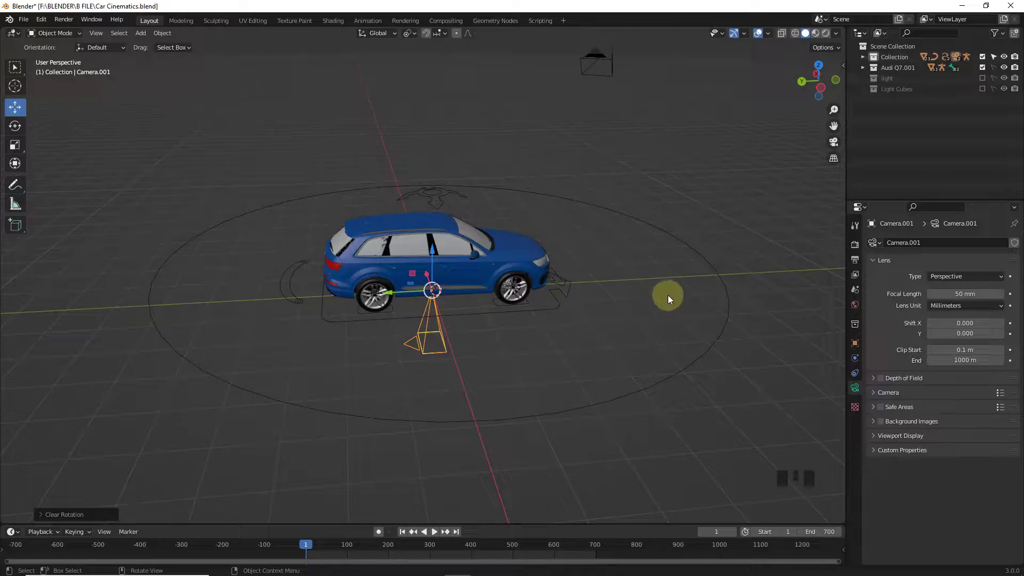
Step: Give the camera a Follow Path constraint on BezierCircle with Follow Curve enabled
left_click(853, 377)
left_click_drag(939, 247, 988, 323)
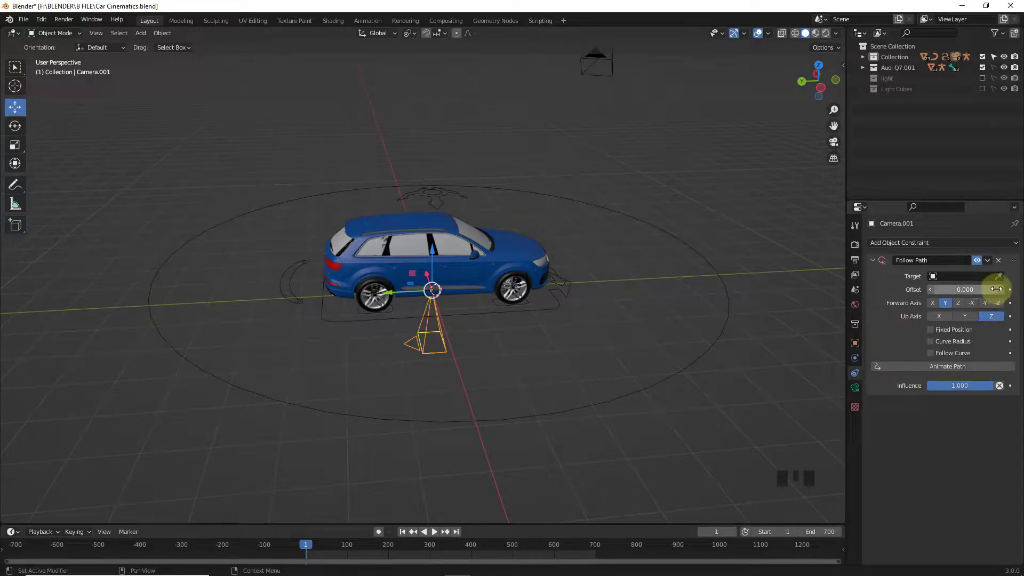
left_click_drag(993, 280, 684, 267)
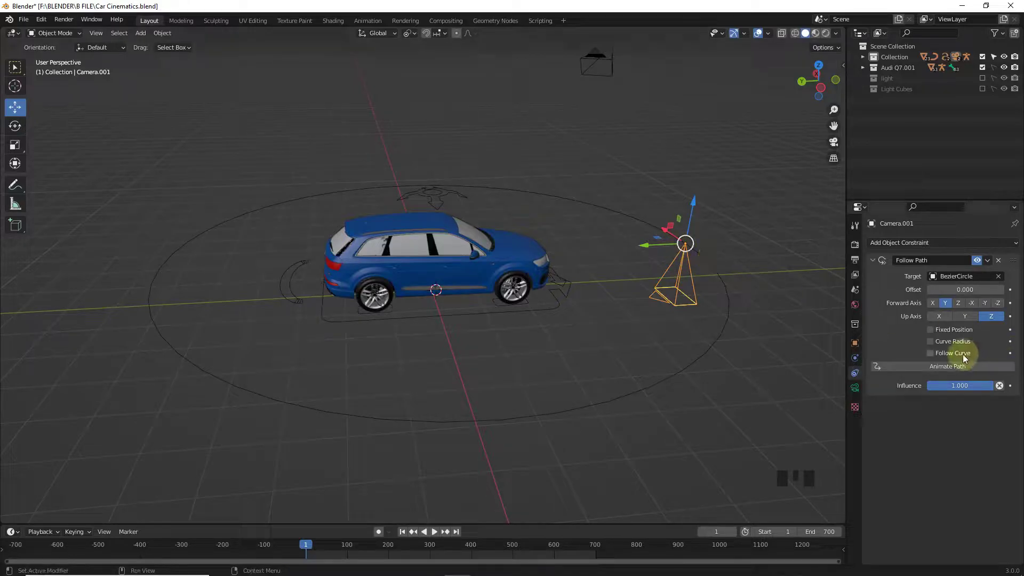
left_click(962, 357)
left_click_drag(958, 370, 948, 346)
Step: Add a Track To constraint to the camera
left_click_drag(945, 248, 922, 320)
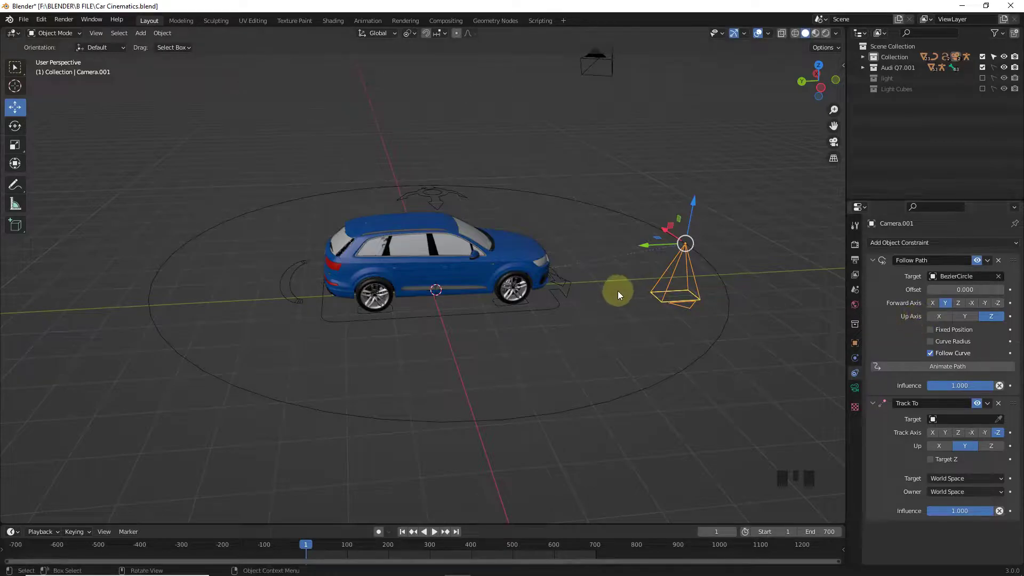
left_click(590, 352)
Step: Add an empty at the car's centre and position it from front and top views
key("shift+a")
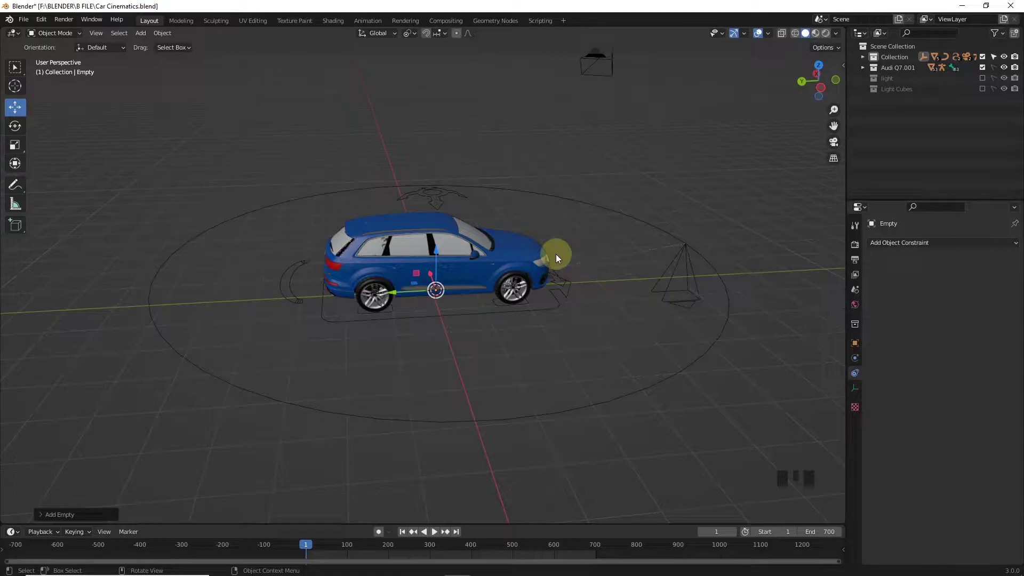
left_click(440, 250)
key("KP_1")
left_click(425, 220)
key("KP_7")
left_click_drag(550, 238, 610, 162)
left_click(723, 354)
left_click(742, 360)
Step: Target the Track To constraint at the Empty and look through Camera.001
left_click_drag(959, 422, 897, 430)
left_click(895, 430)
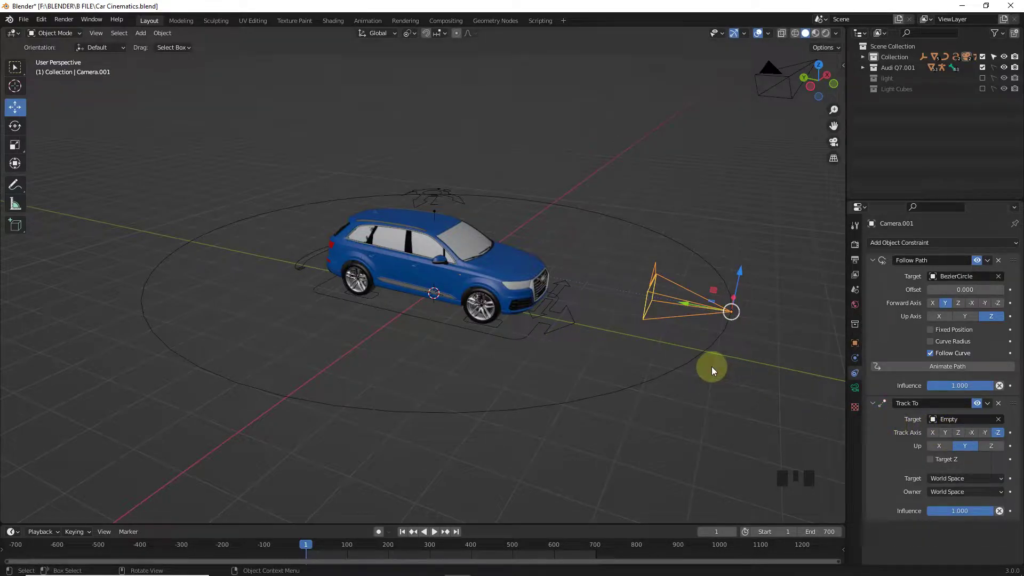
left_click(589, 248)
left_click(766, 83)
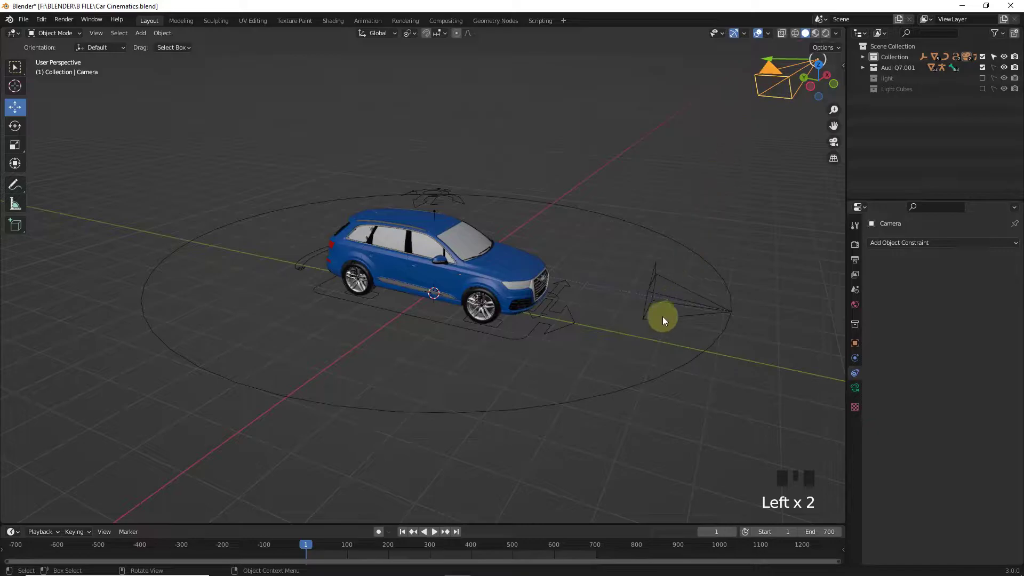
left_click(648, 311)
key("ctrl+KP_0")
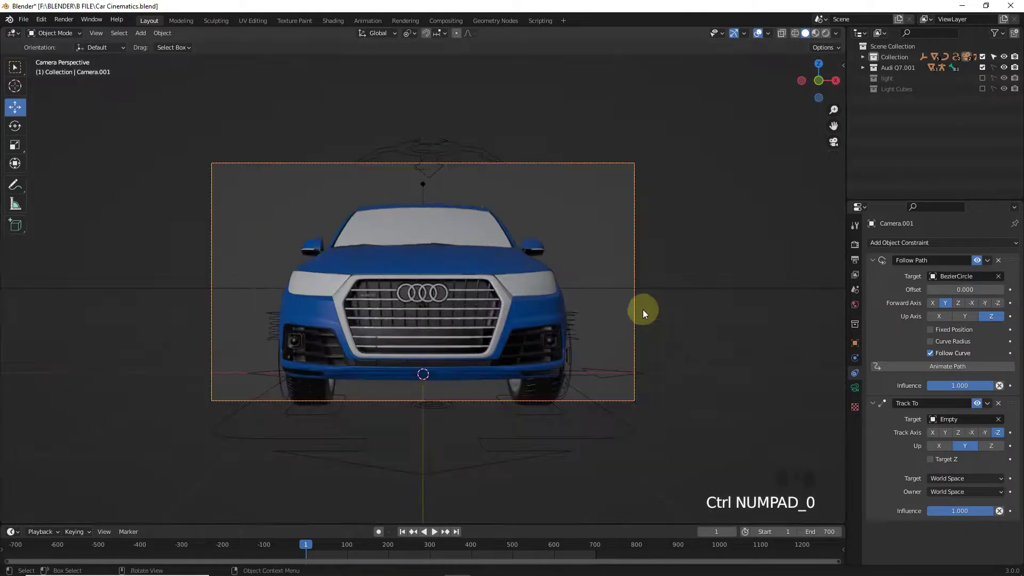
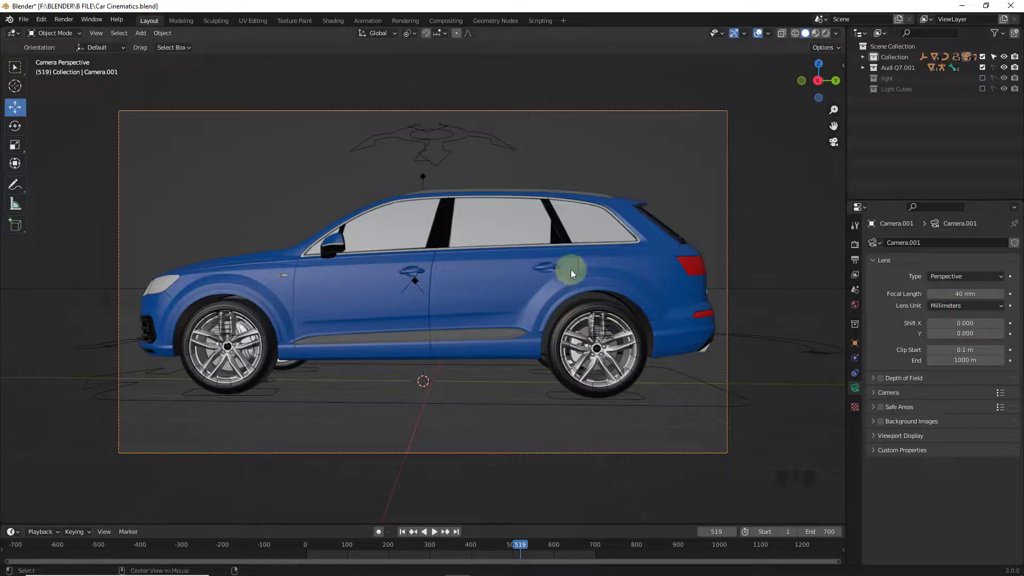
Step: Play and scrub the timeline to check the camera's orbit around the car
key("alt+h")
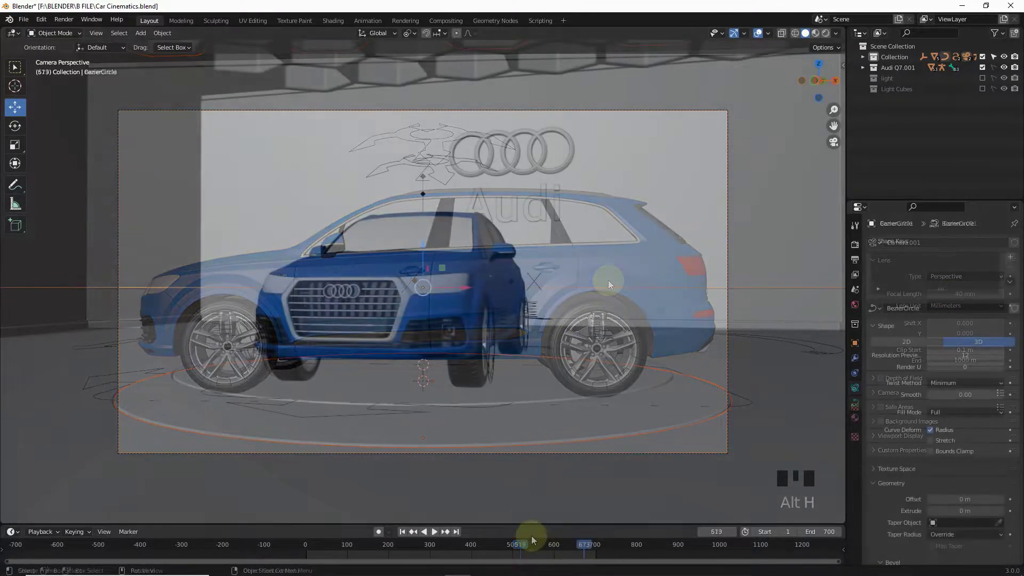
left_click_drag(406, 537, 468, 478)
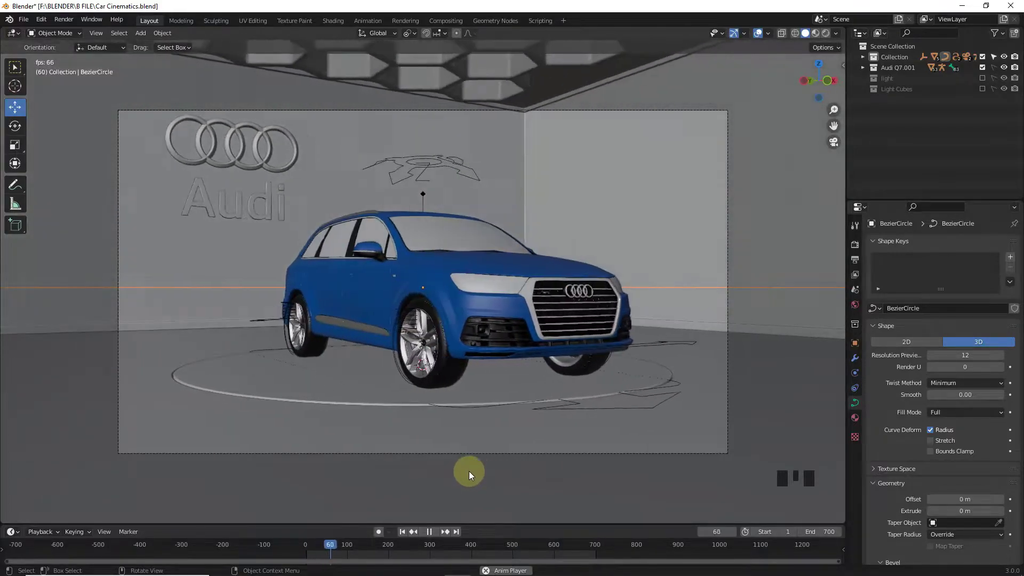
key("space")
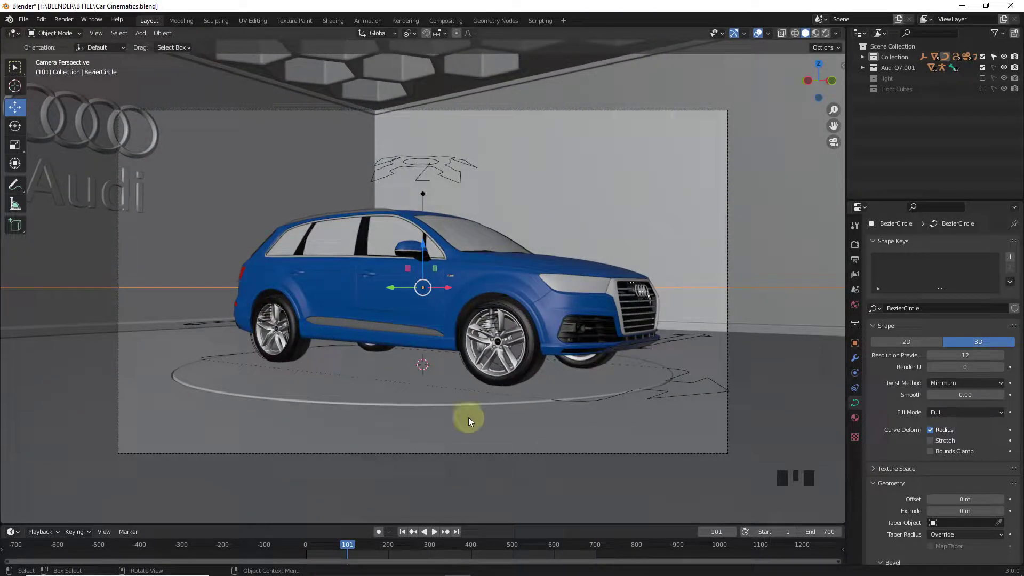
key("space")
key("space")
left_click_drag(384, 553, 489, 563)
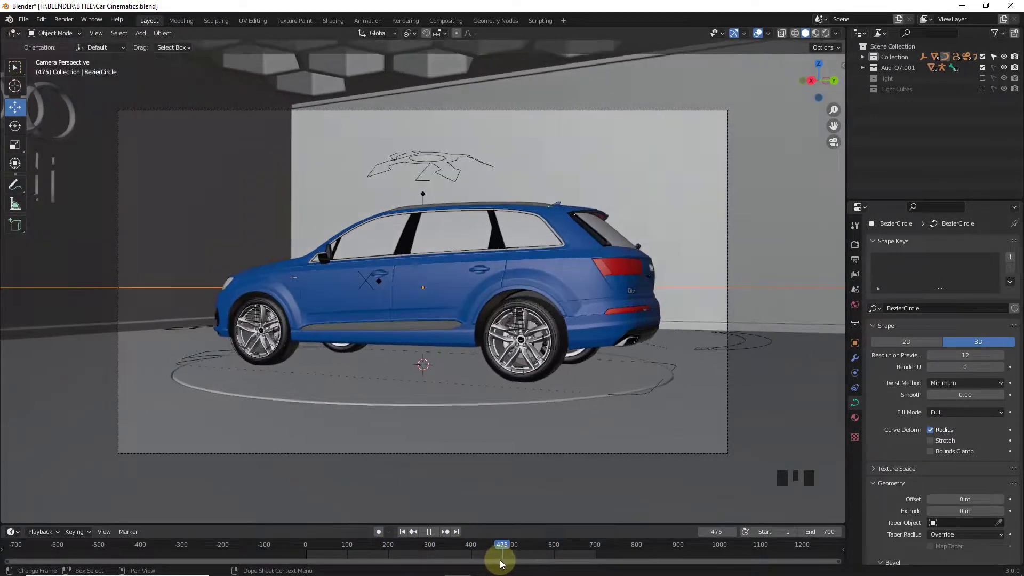
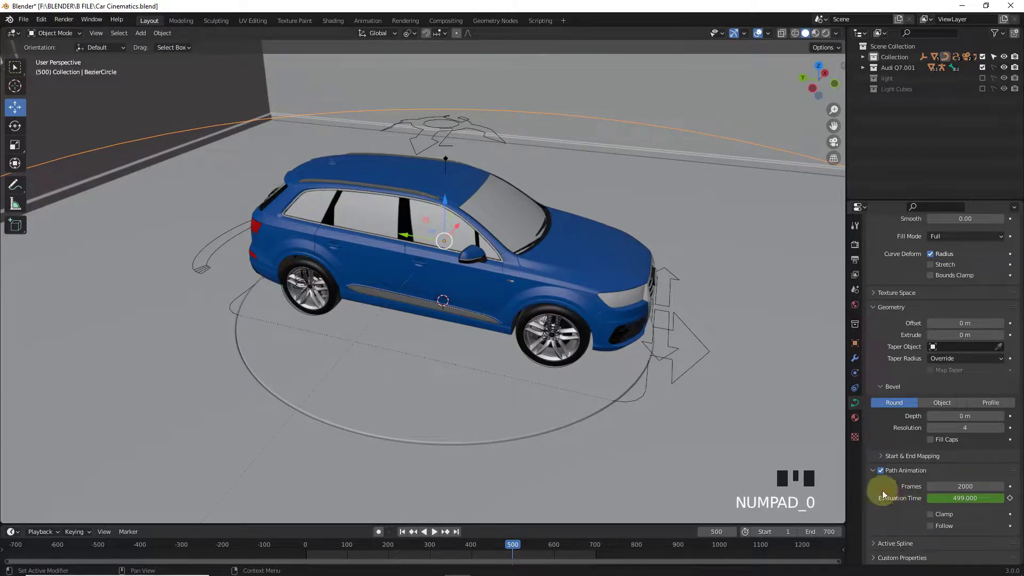
Step: Check the path's -13 degree Z rotation through the camera, then leave camera view and select the camera
key("KP_0")
left_click_drag(407, 532, 438, 531)
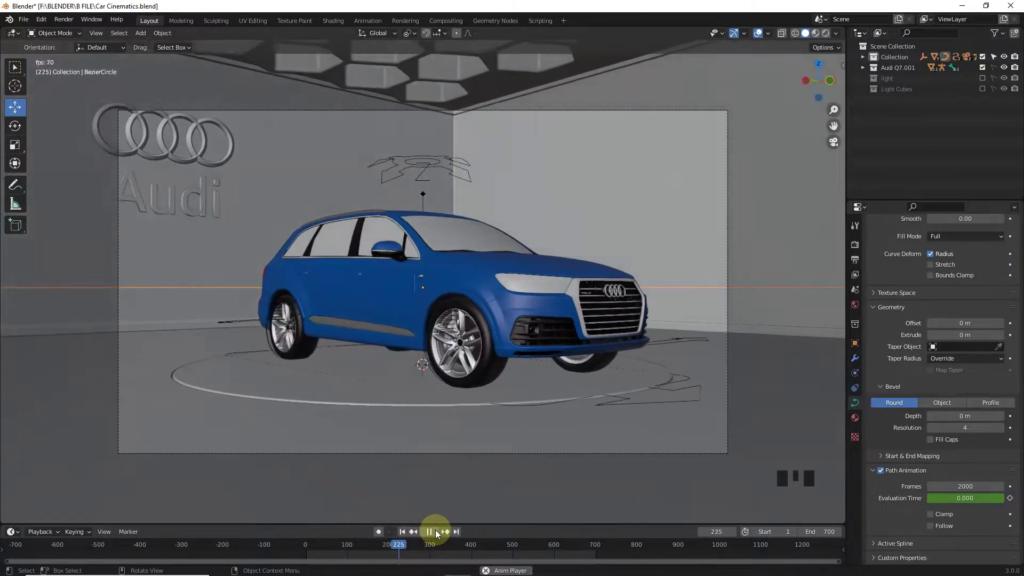
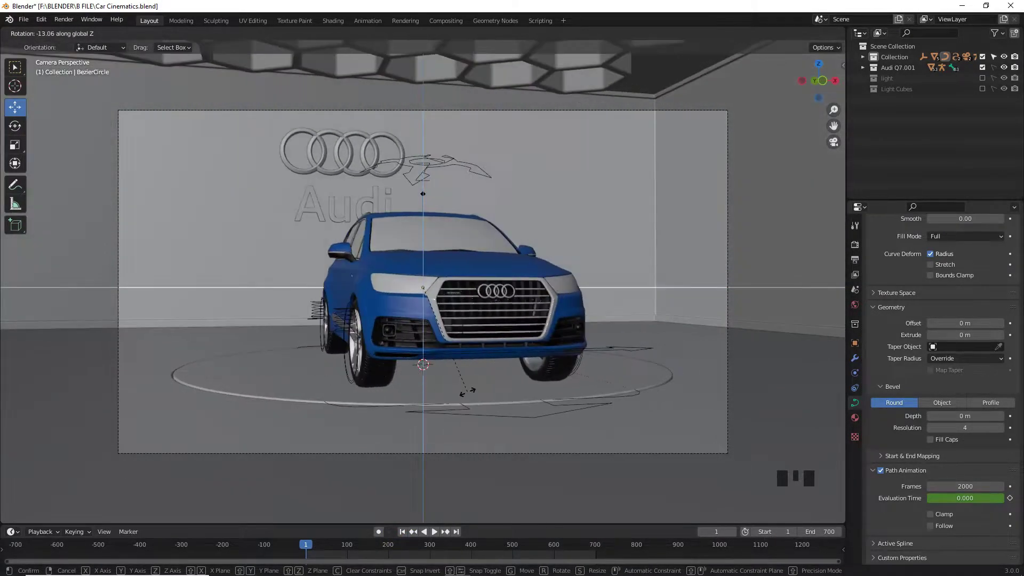
left_click(435, 534)
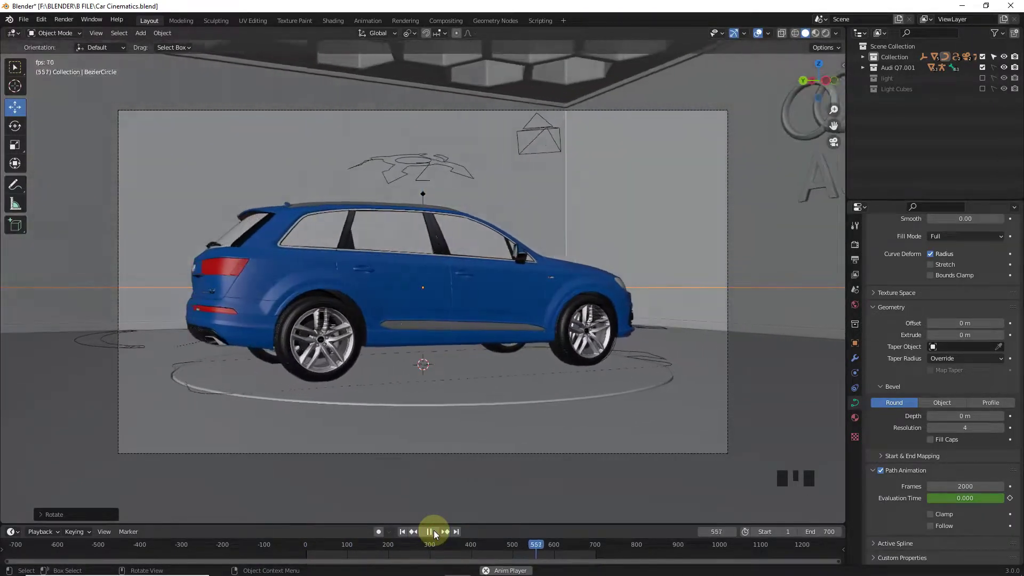
left_click(436, 534)
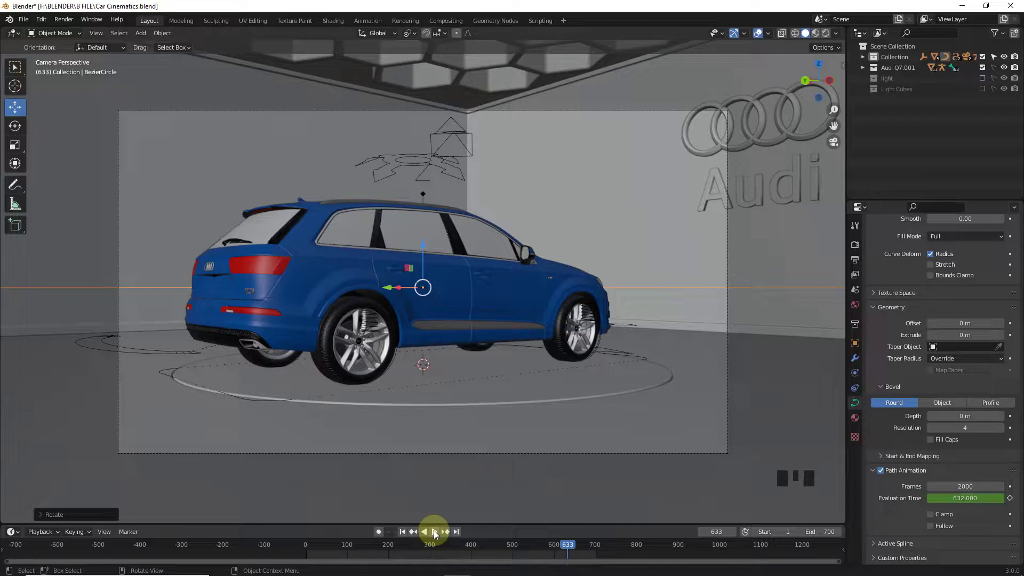
key("KP_0")
left_click_drag(515, 304, 605, 146)
left_click(605, 147)
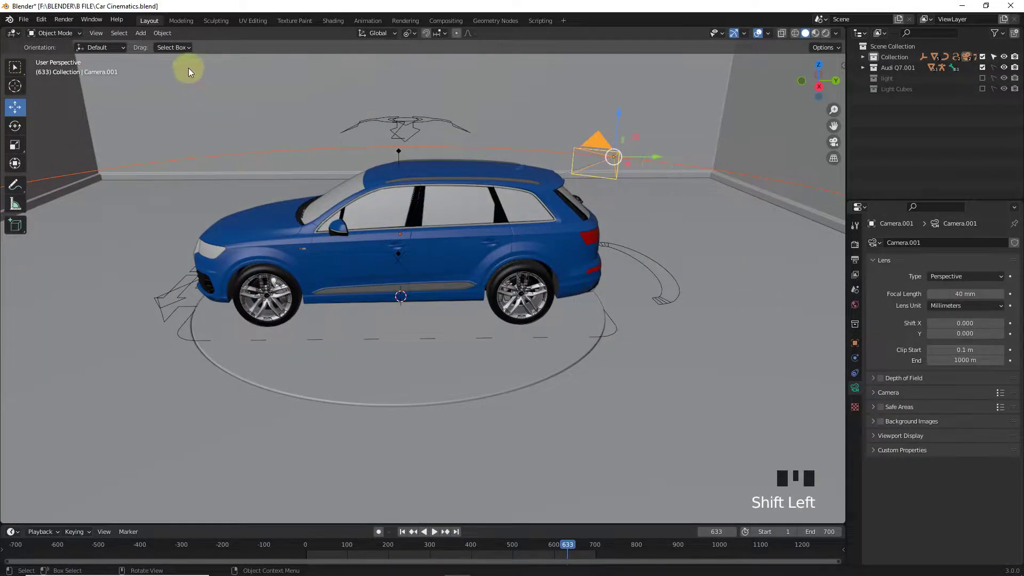
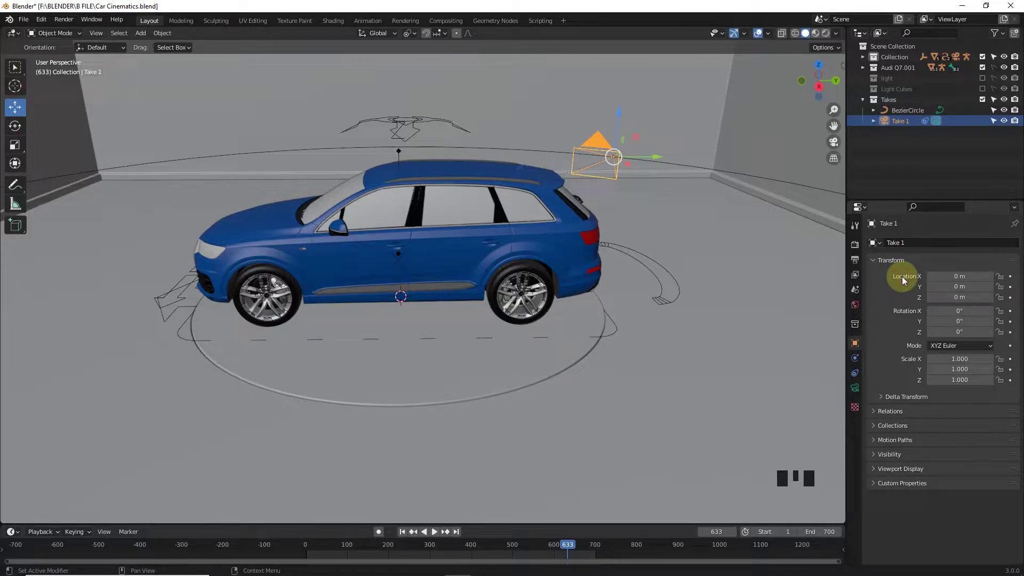
Step: Duplicate the Bezier circle path and start resizing the copy
left_click_drag(537, 271, 598, 268)
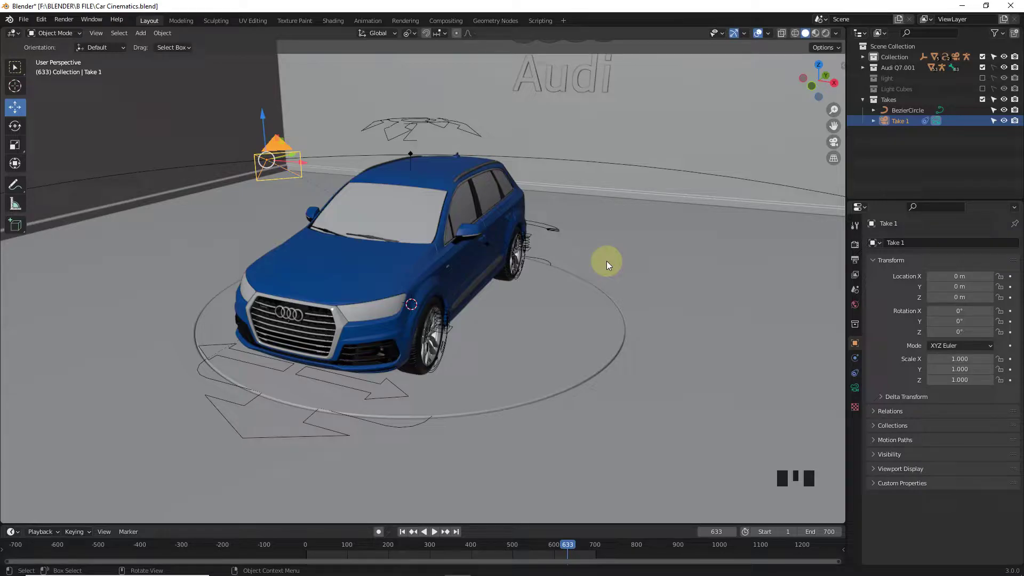
left_click_drag(504, 221, 447, 216)
left_click(641, 191)
key("shift+d")
key("s")
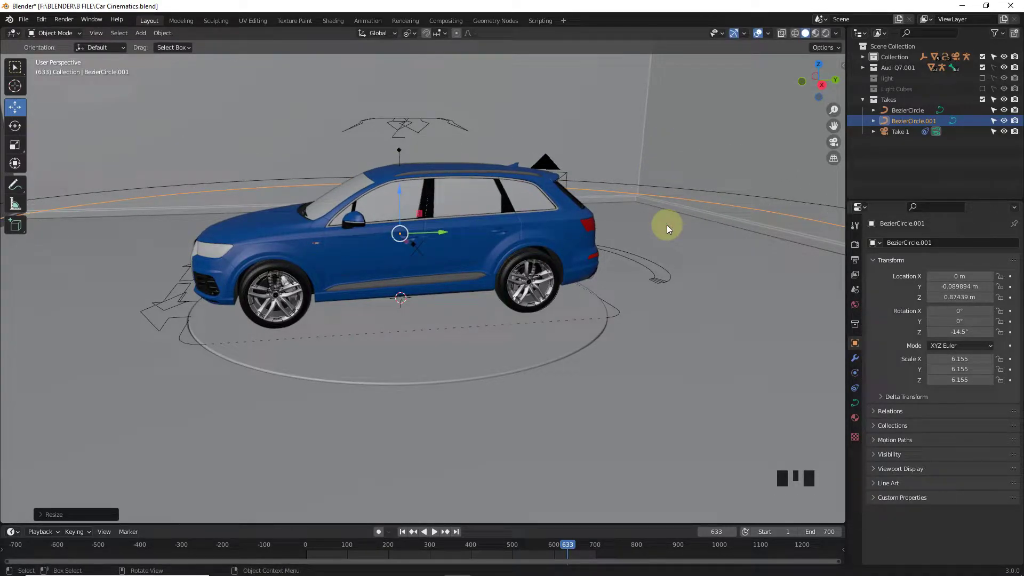
Step: Resize the duplicated circle path slightly smaller around the car
key("s")
left_click_drag(618, 234, 698, 229)
scroll("down", 3)
left_click(645, 222)
key("h")
left_click_drag(538, 228, 605, 288)
left_click(605, 288)
Step: Tilt and rotate the second circle path further around the car
key("r")
left_click(437, 226)
key("r")
key("r")
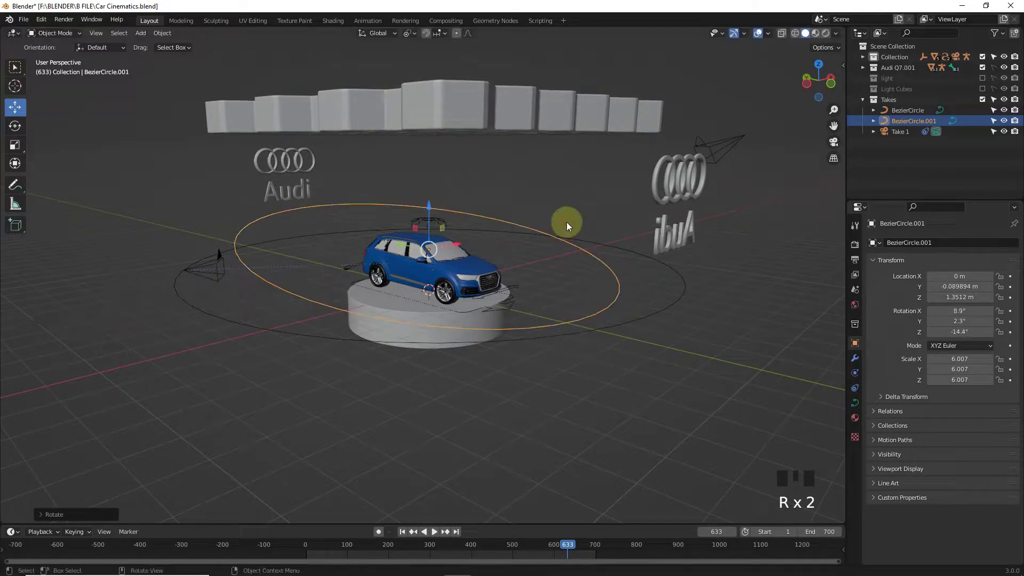
key("r")
left_click_drag(547, 237, 597, 244)
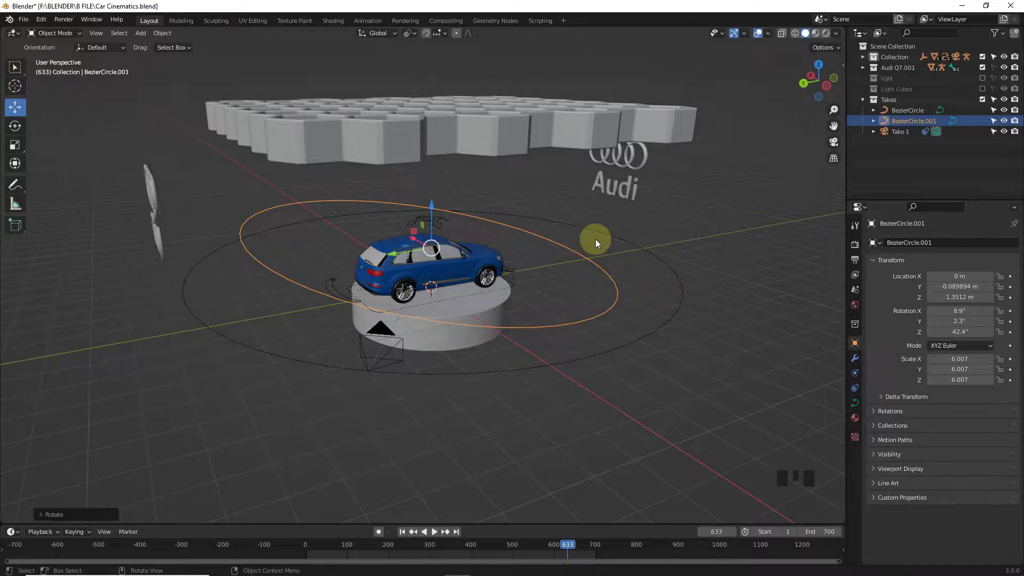
Step: Select the car rig and bring up the Add menu for a new object
key("shift+a")
left_click(514, 309)
key("h")
left_click(574, 288)
key("shift+a")
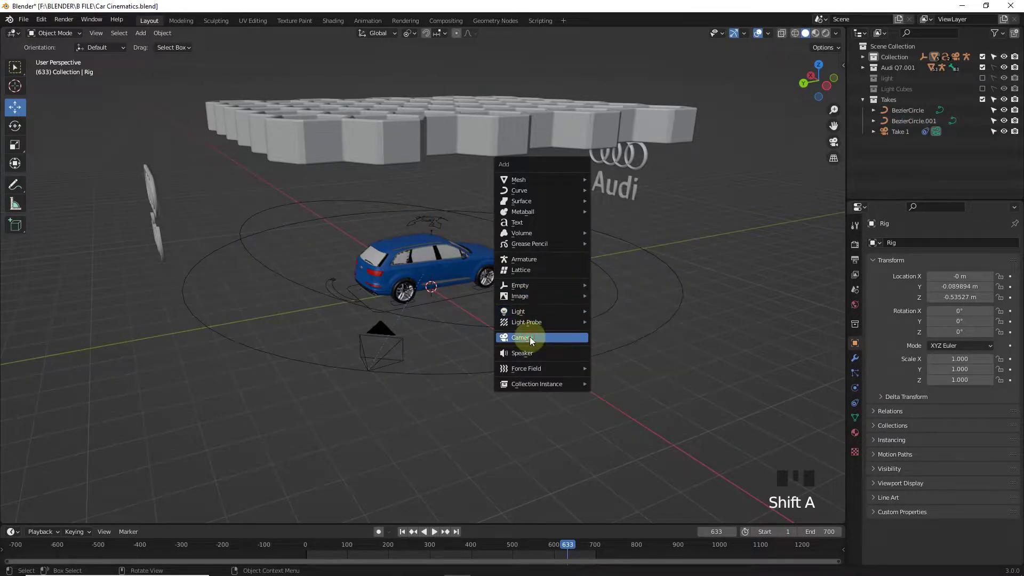
Step: Add Camera.001 and clear its location and rotation to stand at the scene centre
left_click_drag(535, 289, 515, 292)
key("alt+g")
key("alt+r")
left_click_drag(511, 285, 507, 328)
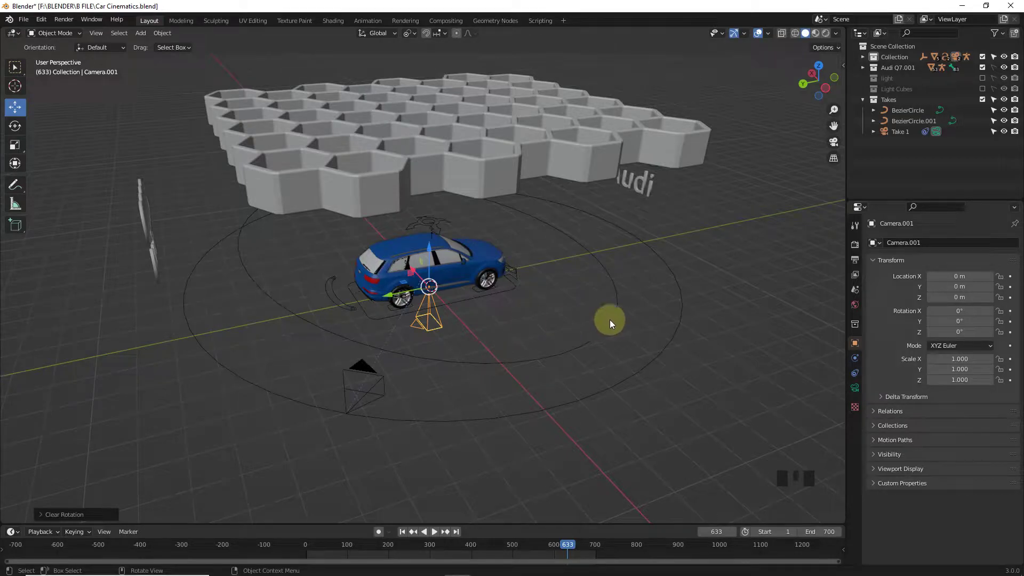
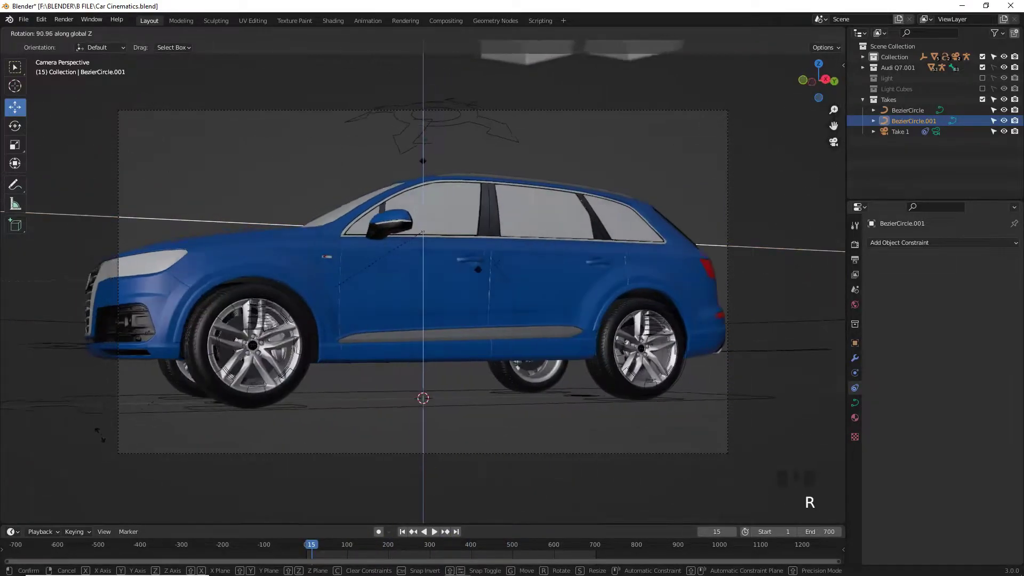
Step: Rotate the second circle path about Z to reframe the shot and select the new camera
left_click_drag(317, 549, 563, 427)
key("r")
left_click_drag(390, 552, 438, 280)
left_click(641, 111)
Step: Set the camera's focal length to 40 mm, preview the take, and enter Edit Mode on the path
double_click(857, 388)
left_click_drag(451, 549, 589, 554)
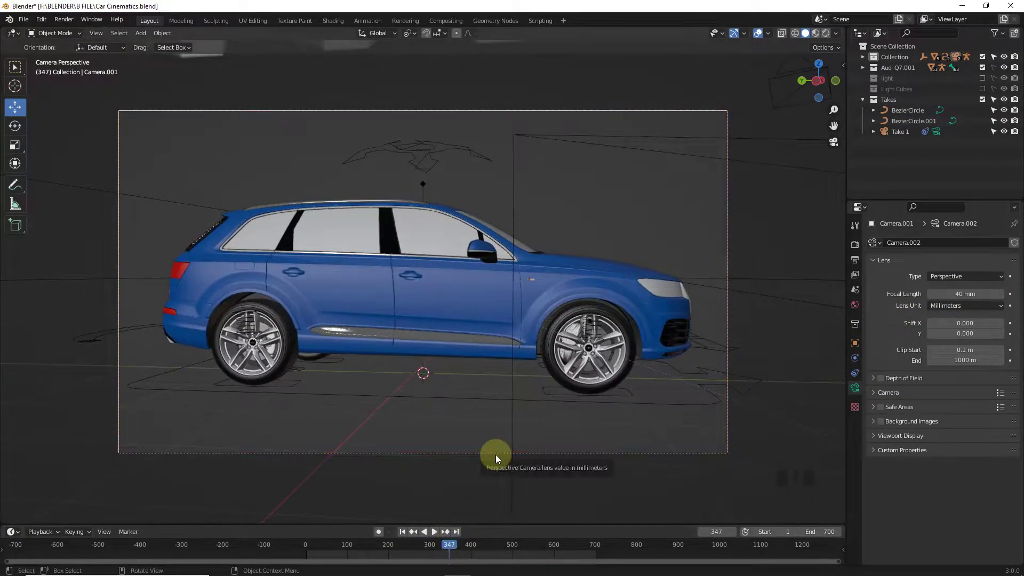
left_click(400, 536)
key("space")
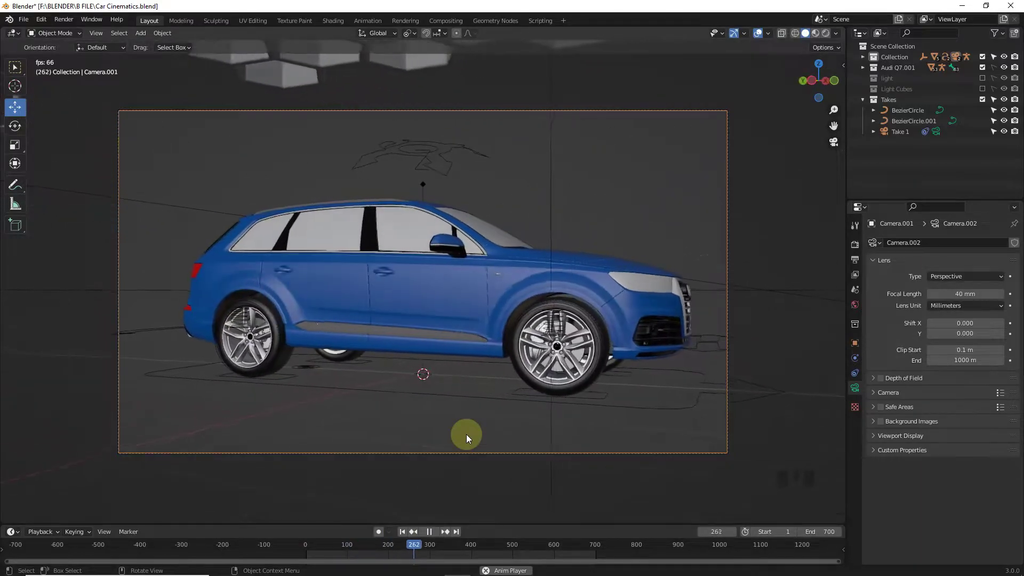
key("space")
key("KP_0")
key("space")
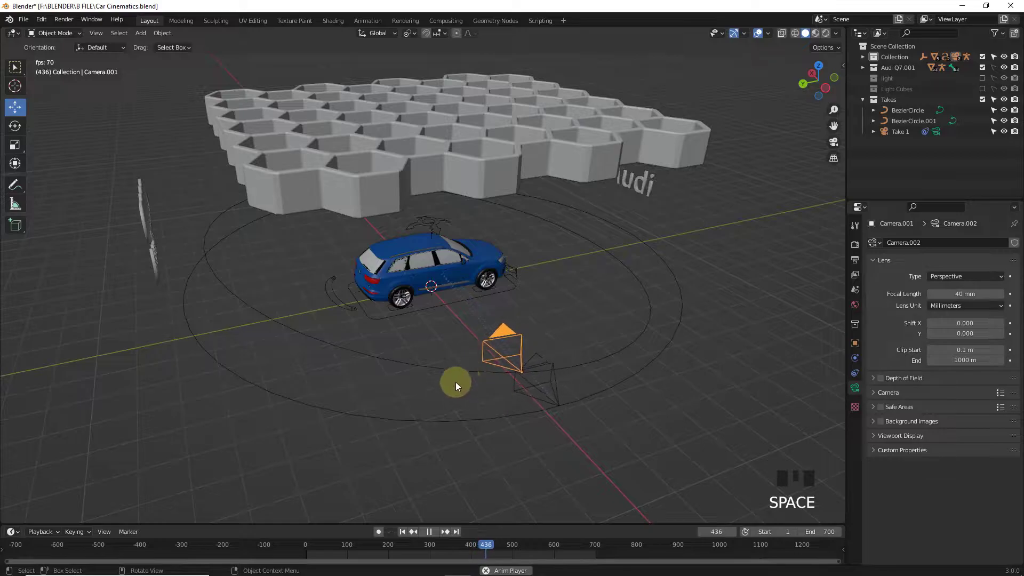
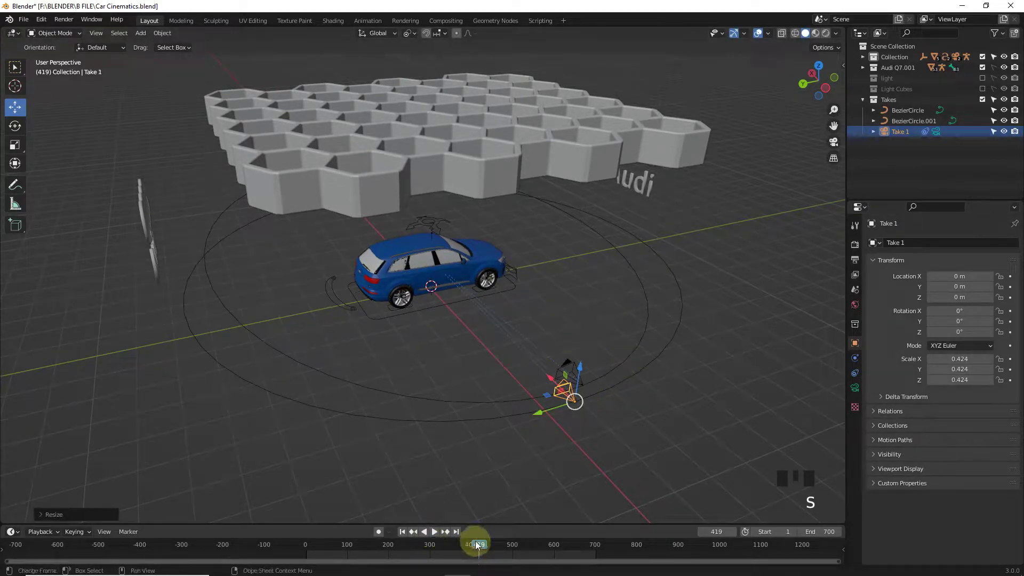
Step: Scrub the timeline to check the take, then duplicate BezierCircle.001 into a third path
left_click_drag(470, 549, 521, 434)
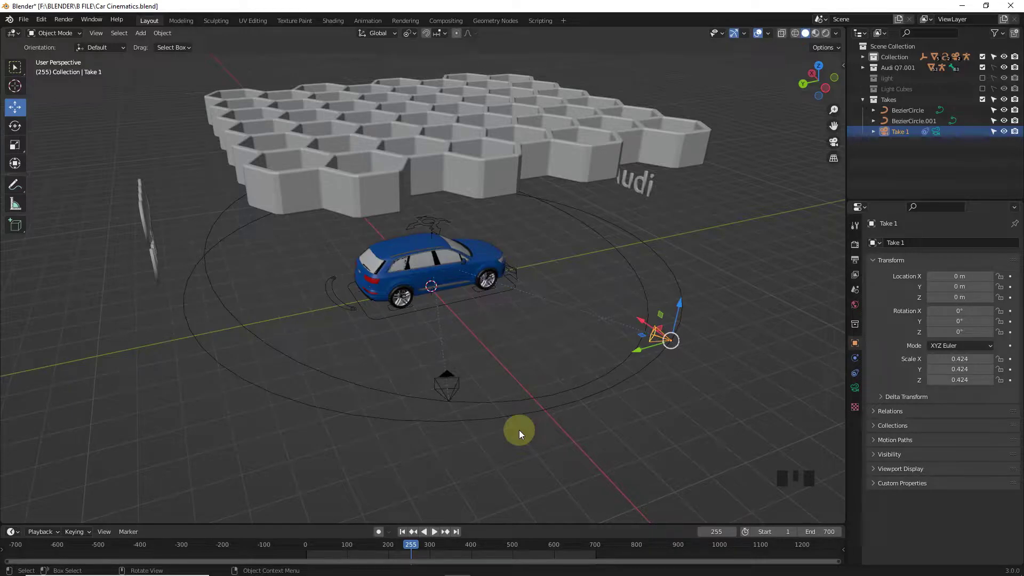
left_click(521, 434)
middle_click(521, 431)
left_click(521, 431)
key("shift+d")
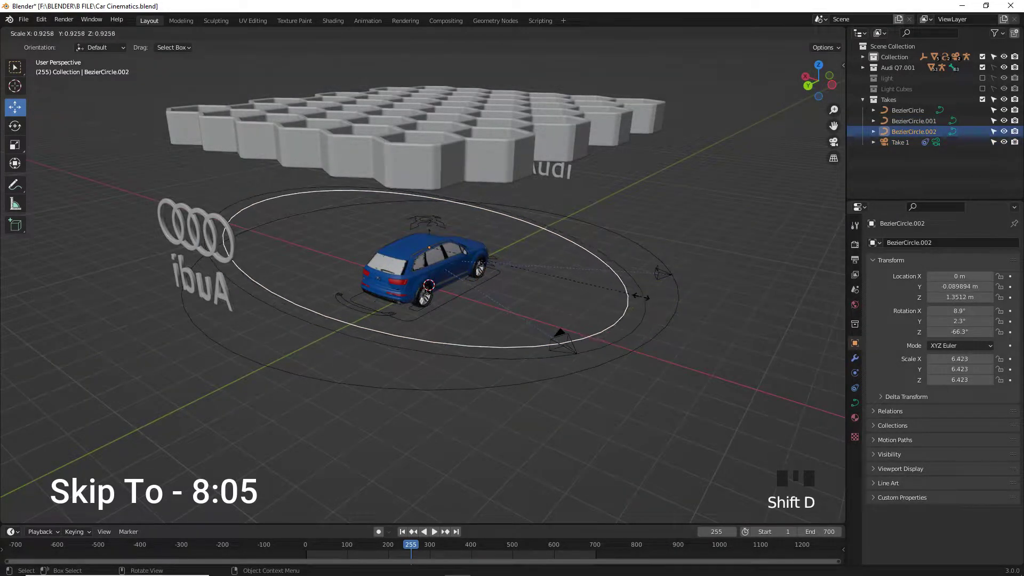
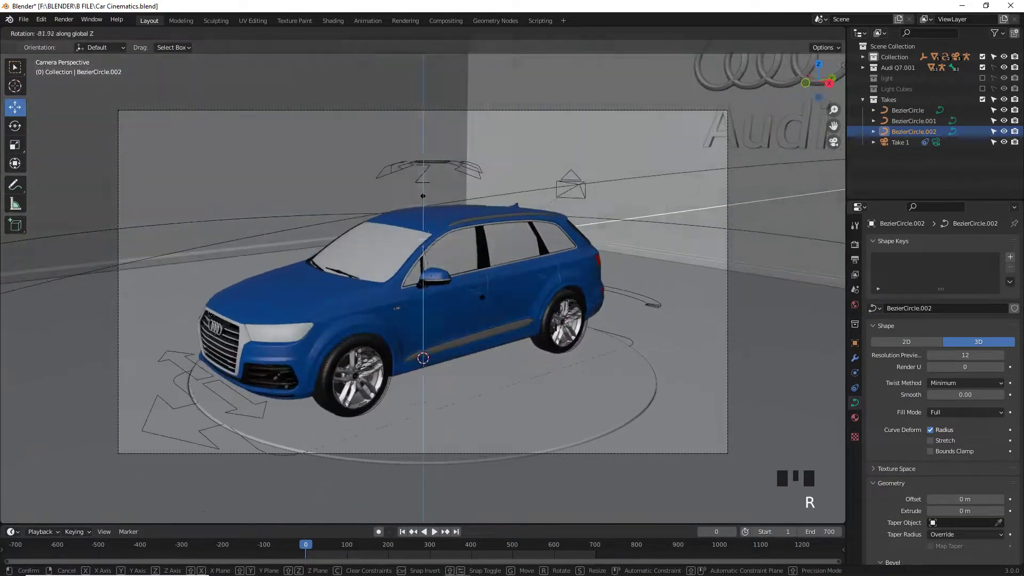
Step: Play the animation to preview the new take on the rotated path
key("space")
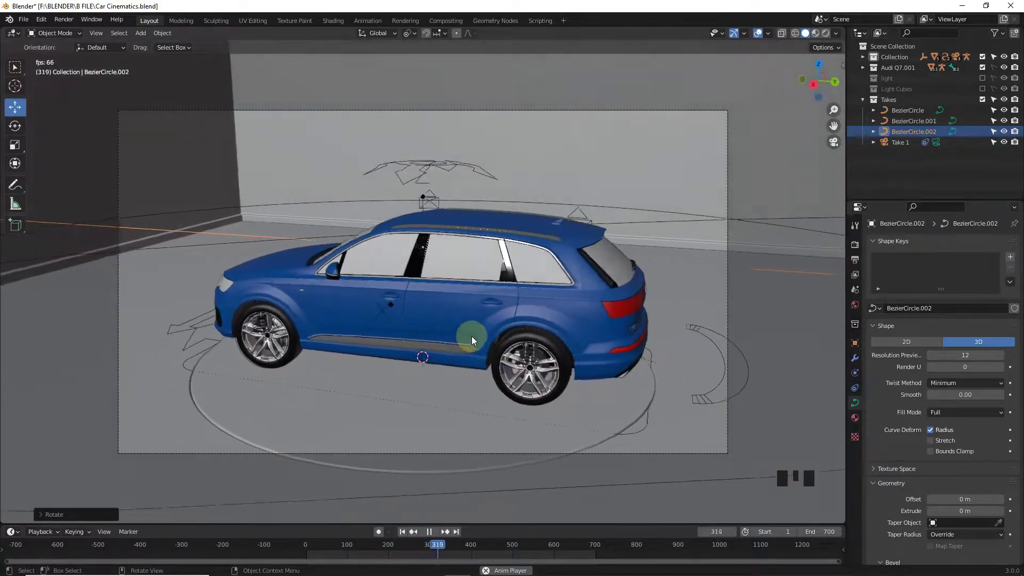
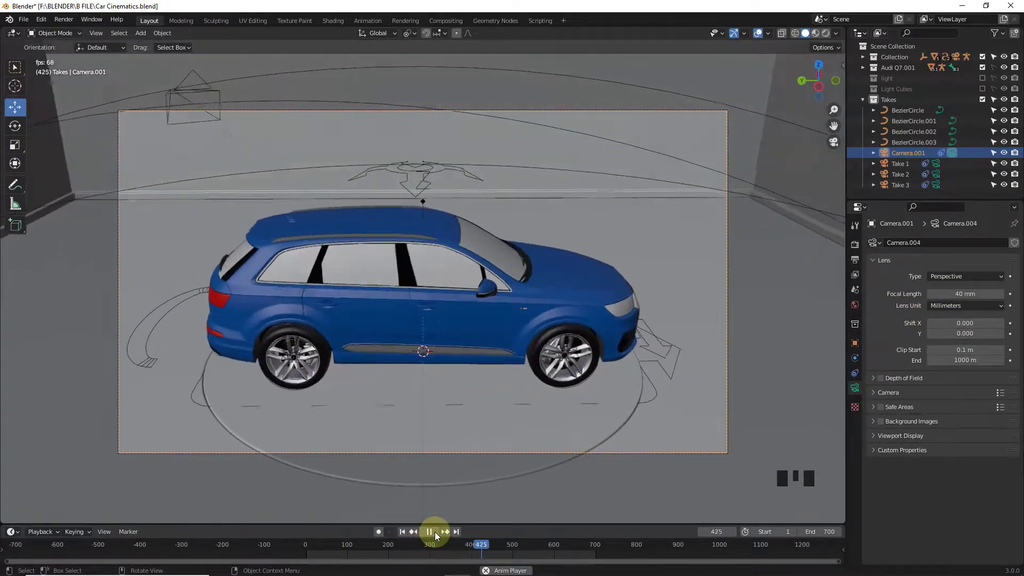
Step: Stop playback and add an Arrows empty, organising it in the Outliner's Takes hierarchy
left_click(438, 534)
left_click(760, 41)
left_click(865, 105)
left_click(984, 92)
left_click_drag(325, 551, 459, 463)
left_click_drag(471, 550, 484, 546)
left_click(890, 99)
double_click(858, 100)
left_click(906, 153)
left_click(755, 35)
left_click(807, 37)
Step: Move the empty into the Takes collection and raise it above the car along Z
left_click(427, 202)
left_click_drag(173, 36, 801, 106)
double_click(897, 166)
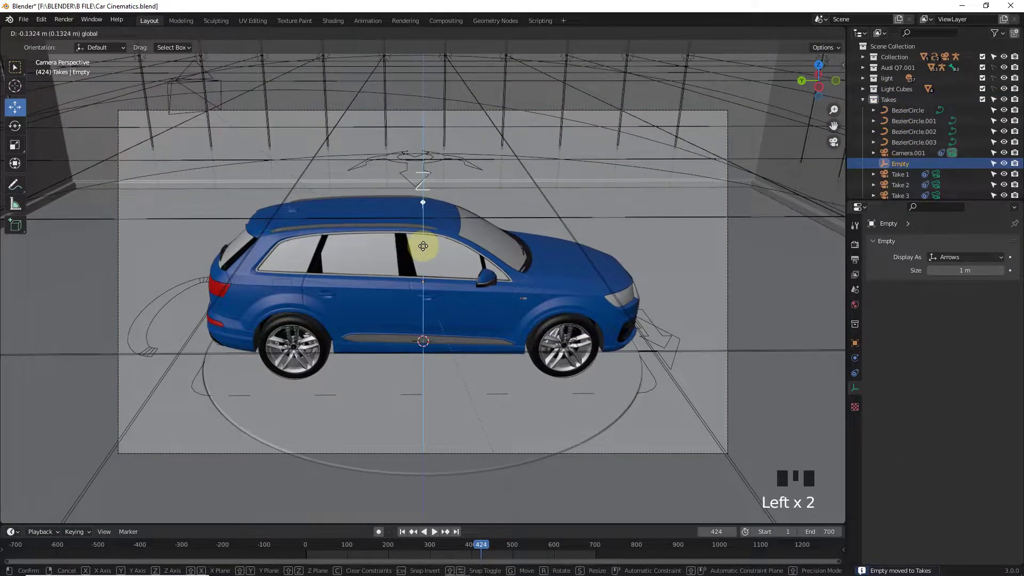
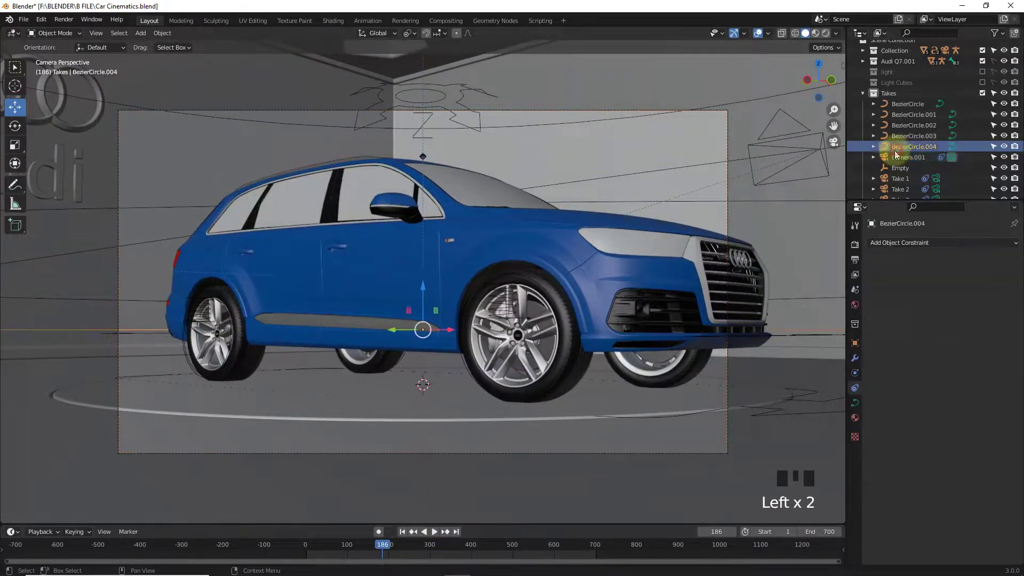
Step: Give the new take's camera a 45 mm focal length
key("s")
left_click(730, 372)
double_click(855, 385)
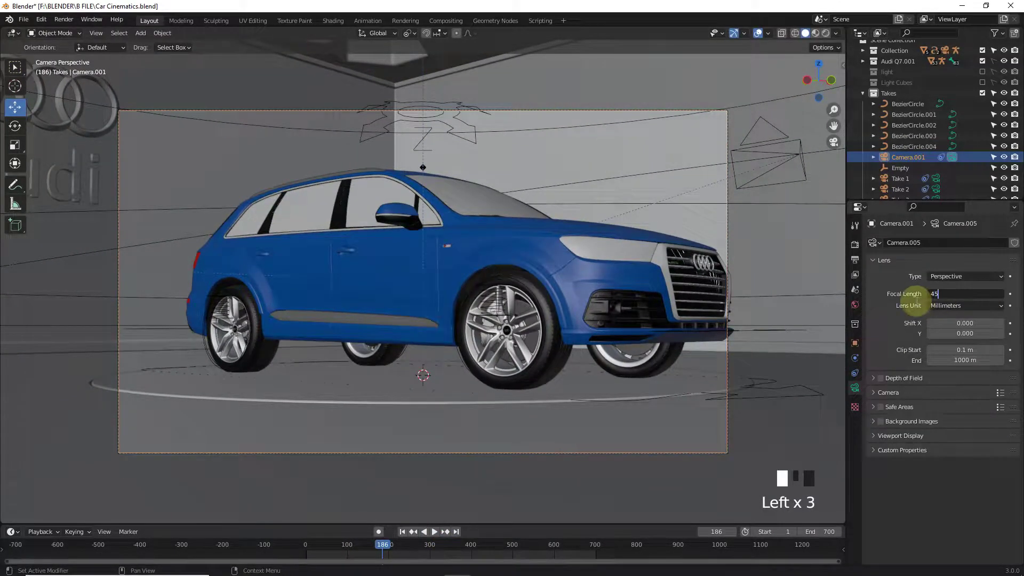
left_click_drag(406, 537, 914, 143)
Step: Rotate BezierCircle.004 about Z toward the car's front
left_click(910, 150)
key("r")
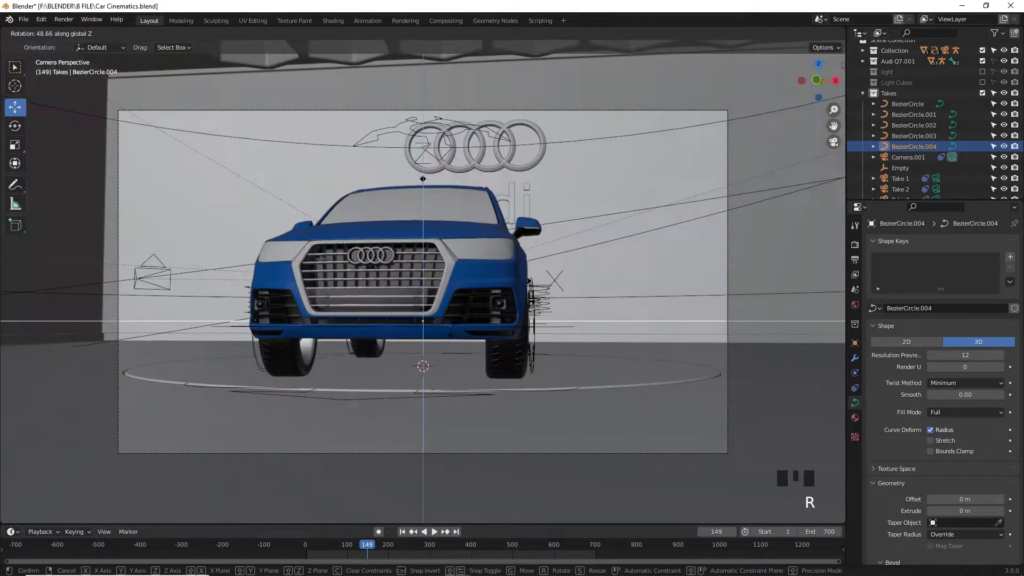
left_click_drag(435, 537, 403, 540)
key("space")
left_click(407, 530)
key("r")
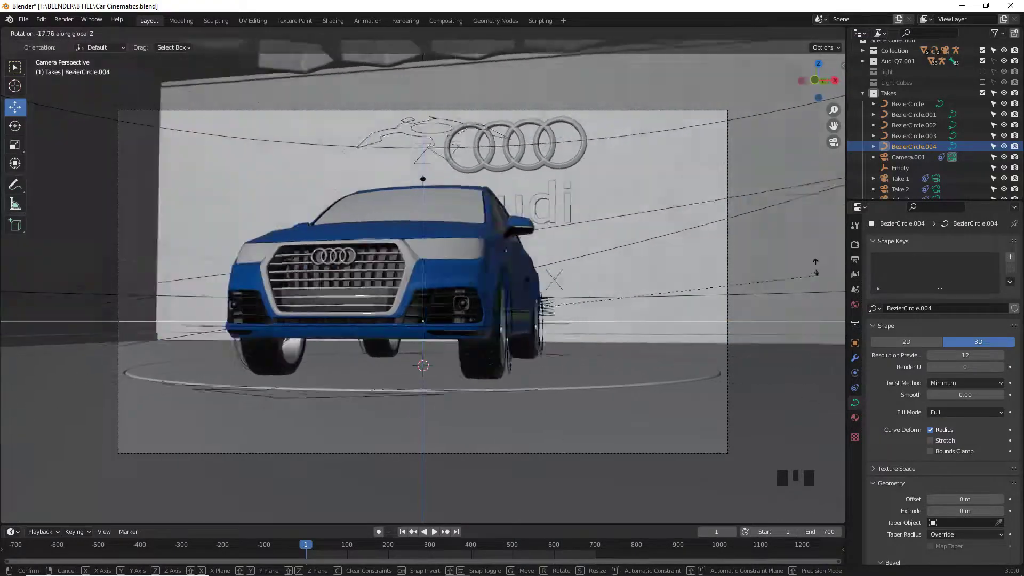
Step: Reverse the path direction in Edit Mode and play the animation to preview the front shot
left_click(163, 32)
key("Tab")
left_click_drag(228, 36, 409, 499)
key("Tab")
key("Tab")
key("Tab")
left_click(405, 535)
key("r")
left_click(436, 535)
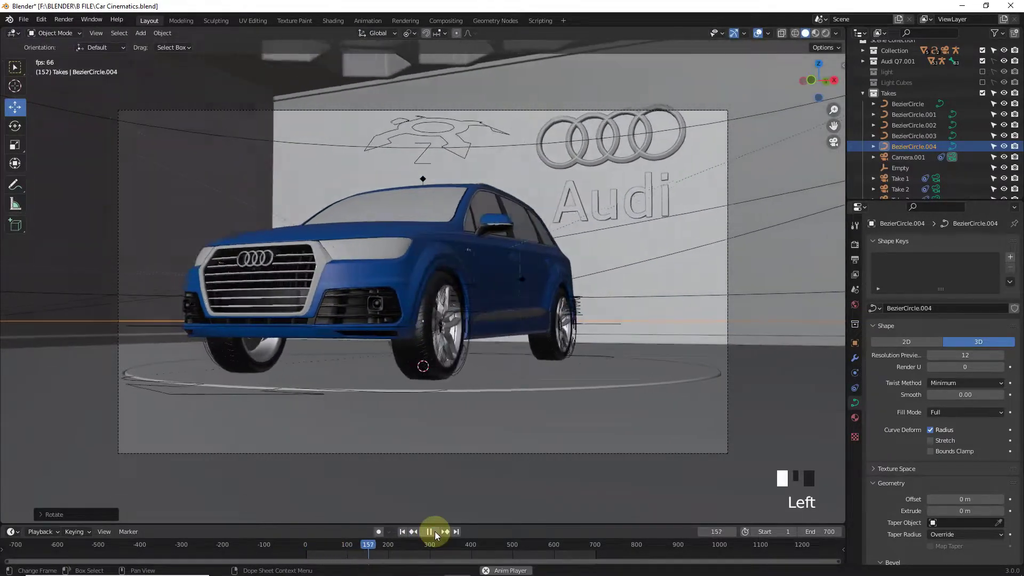
left_click_drag(437, 536, 825, 38)
left_click(437, 536)
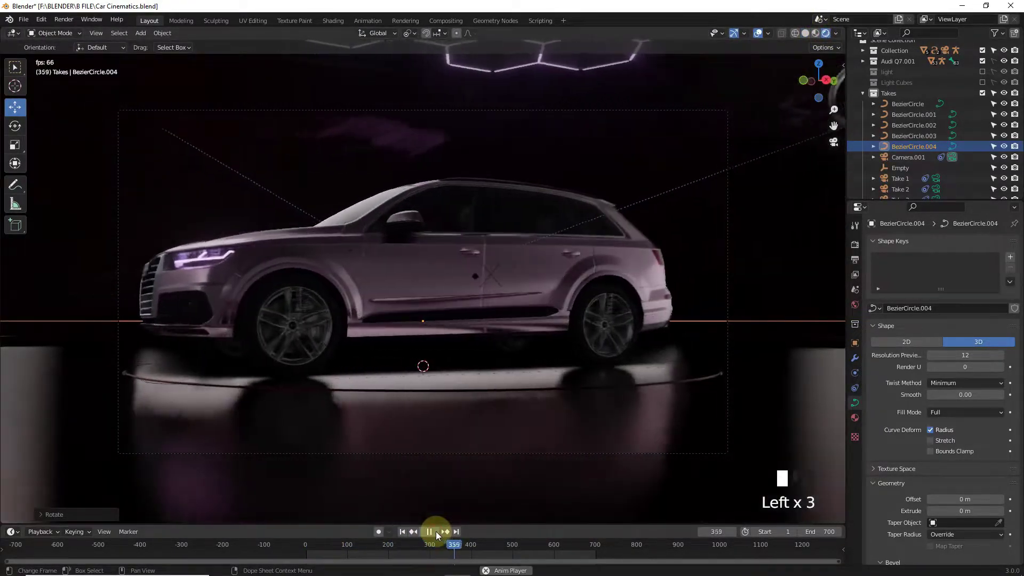
left_click(438, 535)
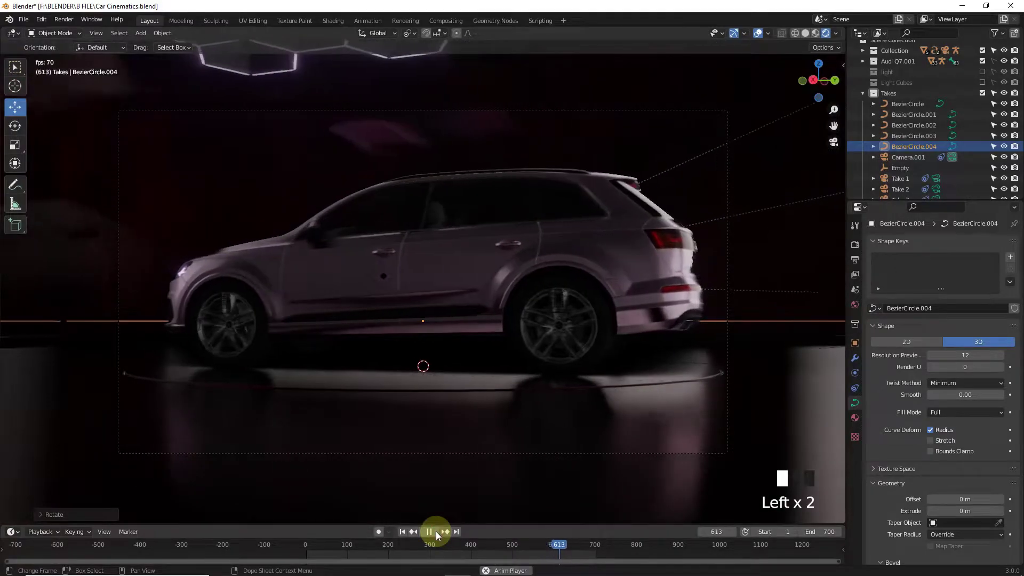
left_click(437, 536)
left_click(421, 278)
left_click_drag(331, 553, 503, 551)
left_click(919, 161)
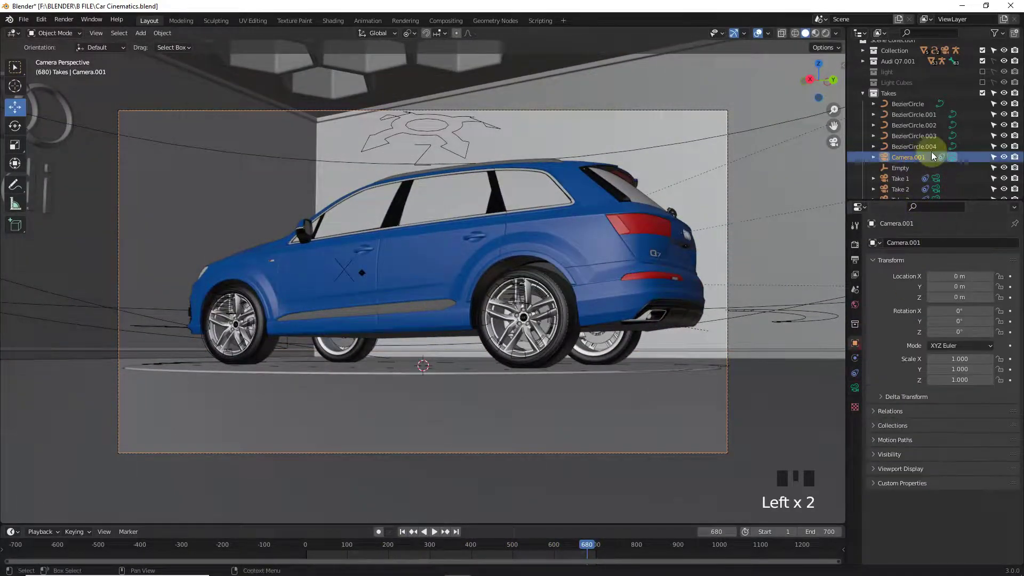
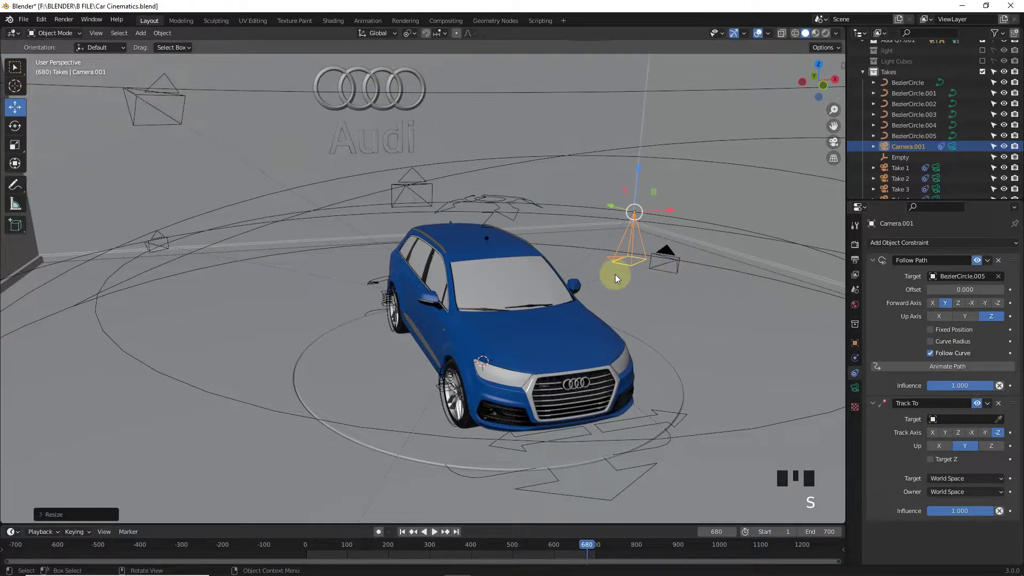
Step: Add Empty.001 at the car's side and select it as the new aim target
key("shift+a")
left_click(489, 313)
key("s")
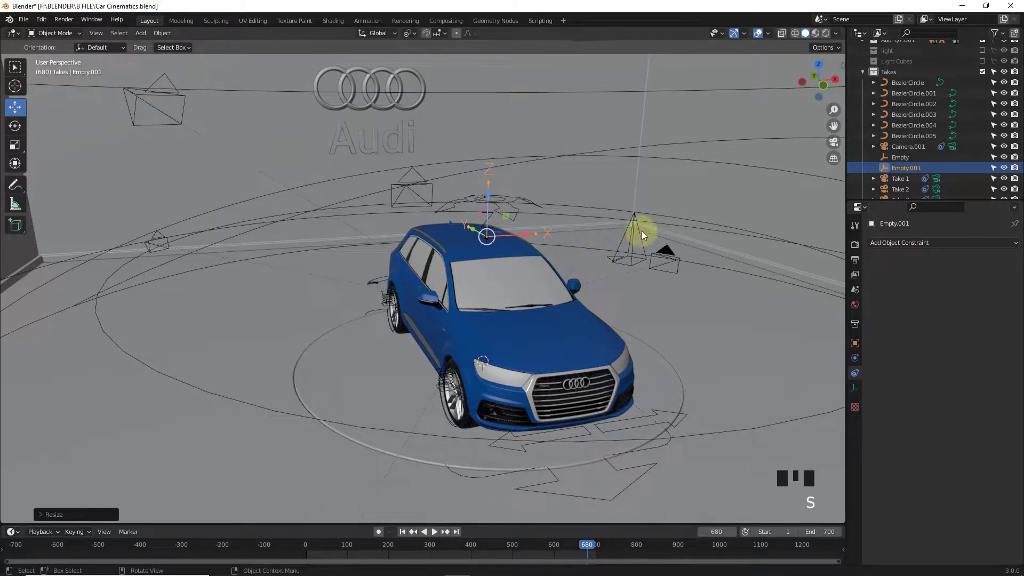
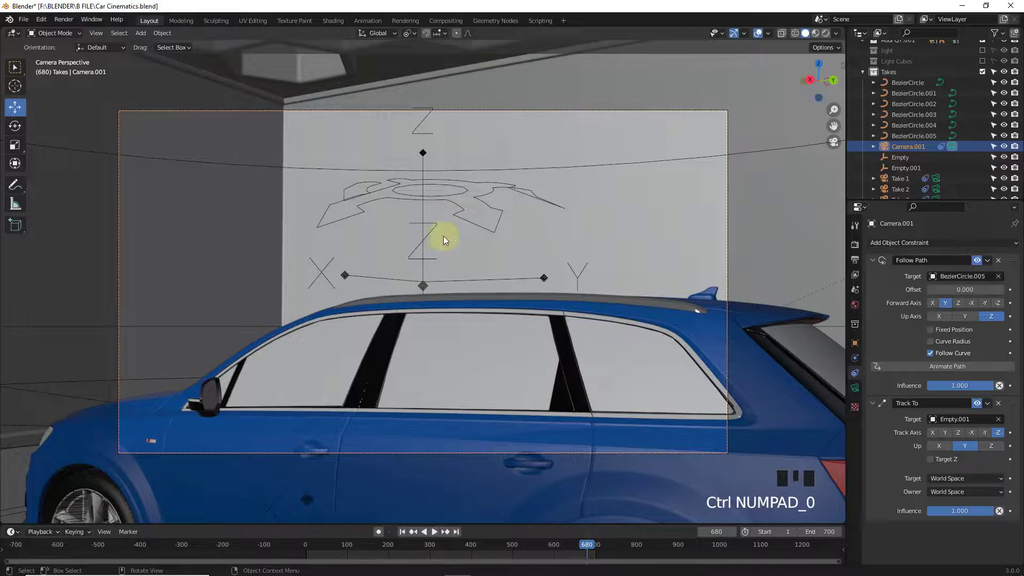
left_click(429, 286)
left_click(424, 244)
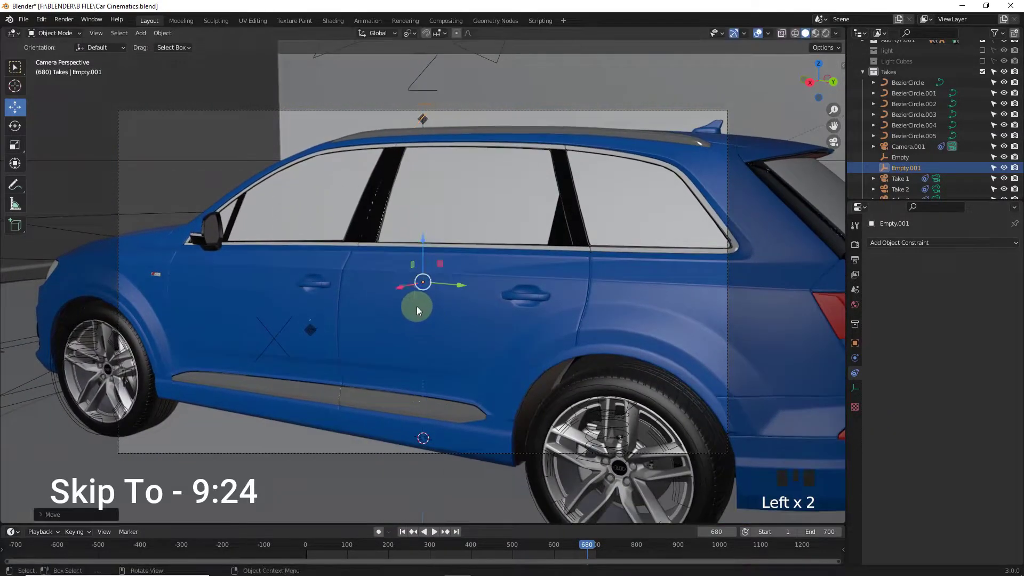
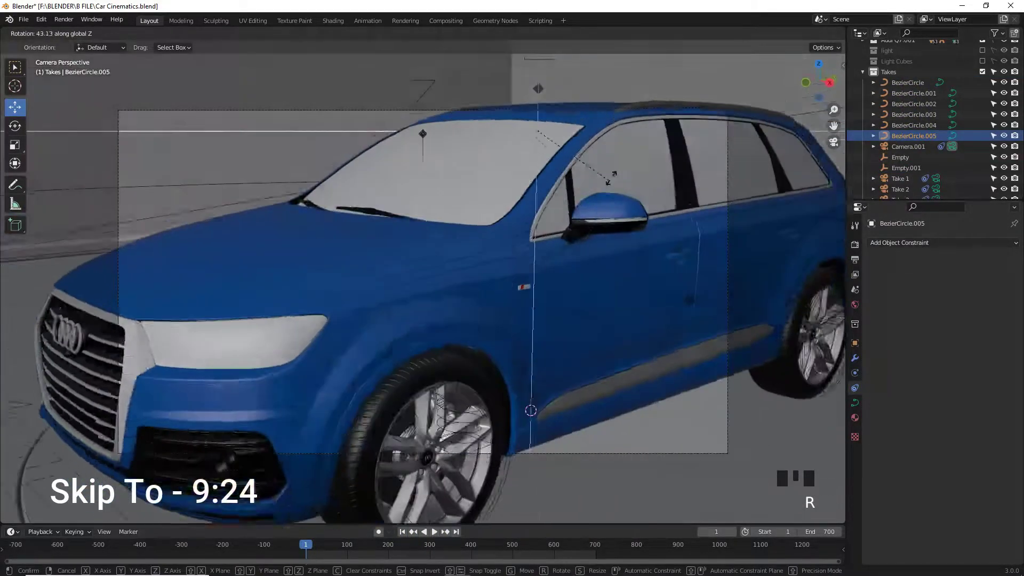
Step: Adjust the circle path in Edit Mode and rotate it about Z around the car
key("Tab")
key("Tab")
left_click_drag(228, 38, 458, 337)
key("Tab")
left_click(438, 532)
key("r")
left_click(435, 536)
key("r")
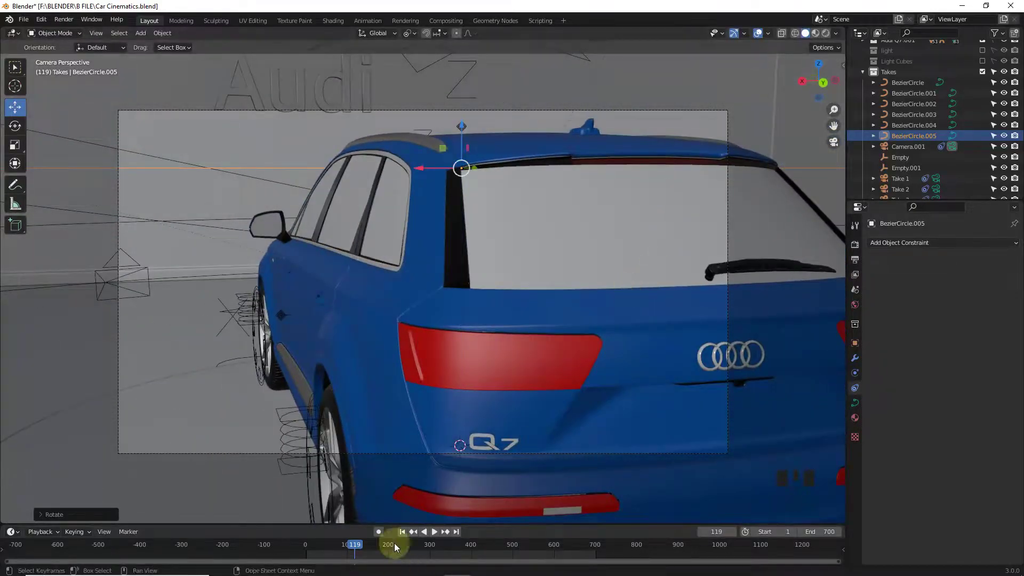
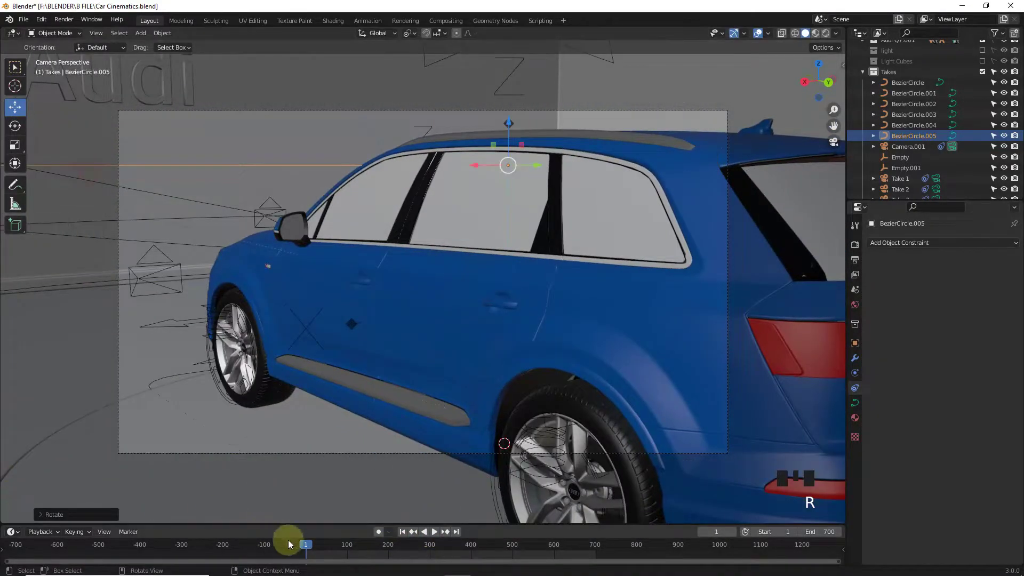
Step: Play the camera orbit and preview it in rendered shading with full scene lighting
left_click_drag(309, 547, 586, 543)
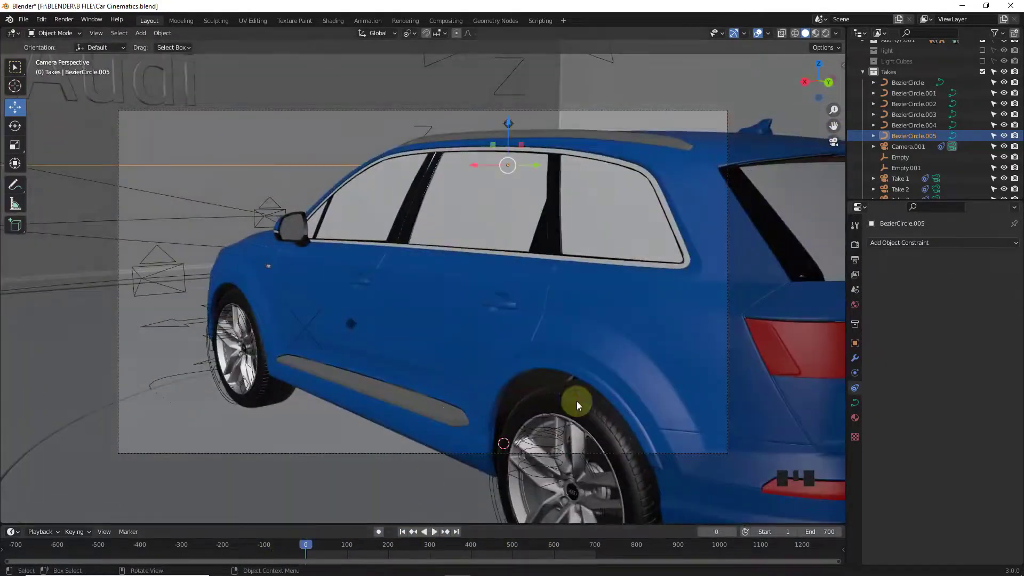
key("r")
left_click(438, 536)
left_click(761, 31)
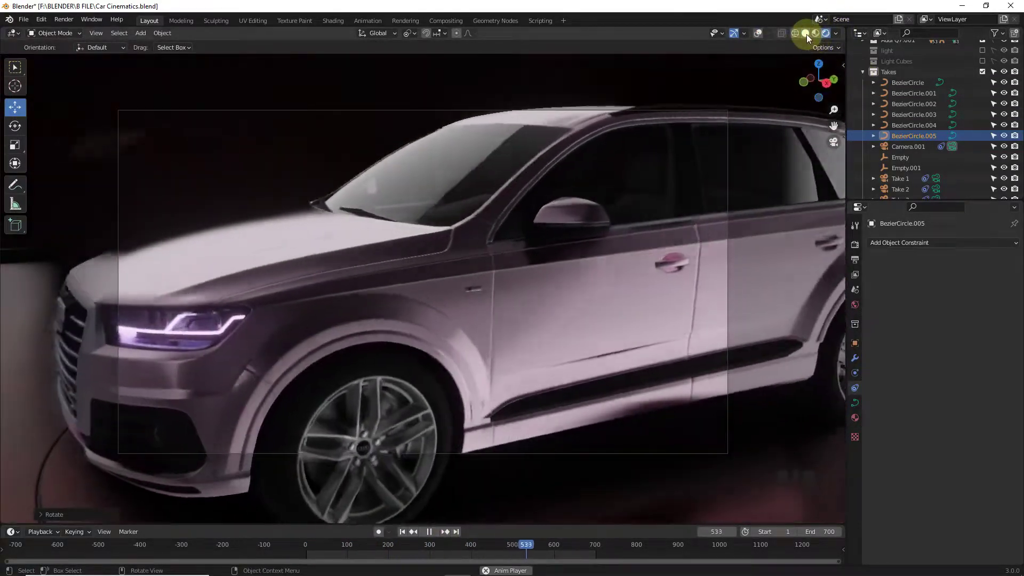
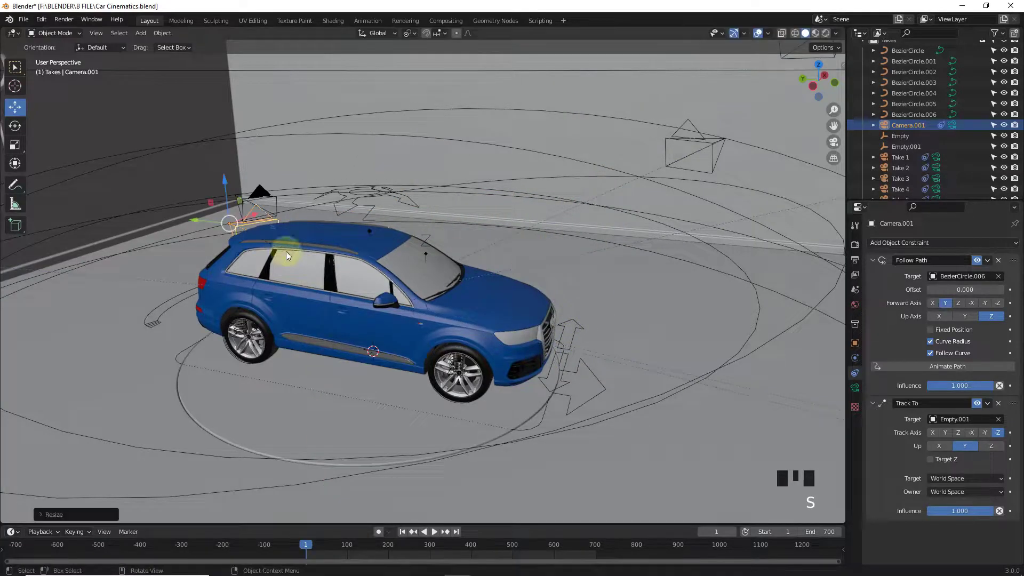
Step: View through the new camera and adjust its settings and constraint targets for the side-on shot
left_click(935, 343)
key("ctrl+KP_0")
key("s")
left_click_drag(340, 548, 564, 543)
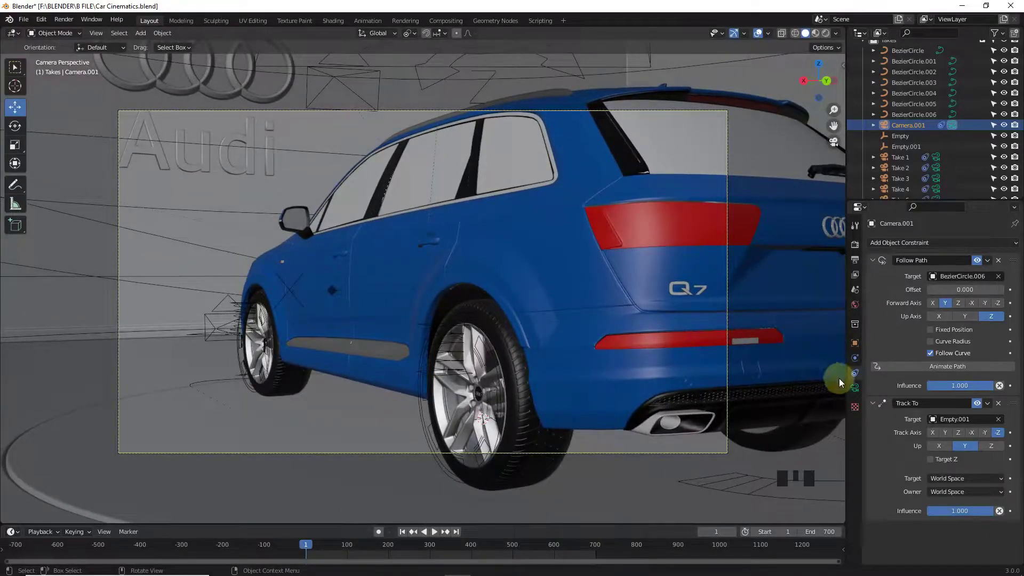
left_click(855, 387)
double_click(966, 300)
Step: Rotate BezierCircle.006 about Z and play the camera move along it
left_click_drag(312, 550, 405, 539)
left_click(405, 537)
key("r")
left_click(914, 115)
key("r")
left_click(435, 537)
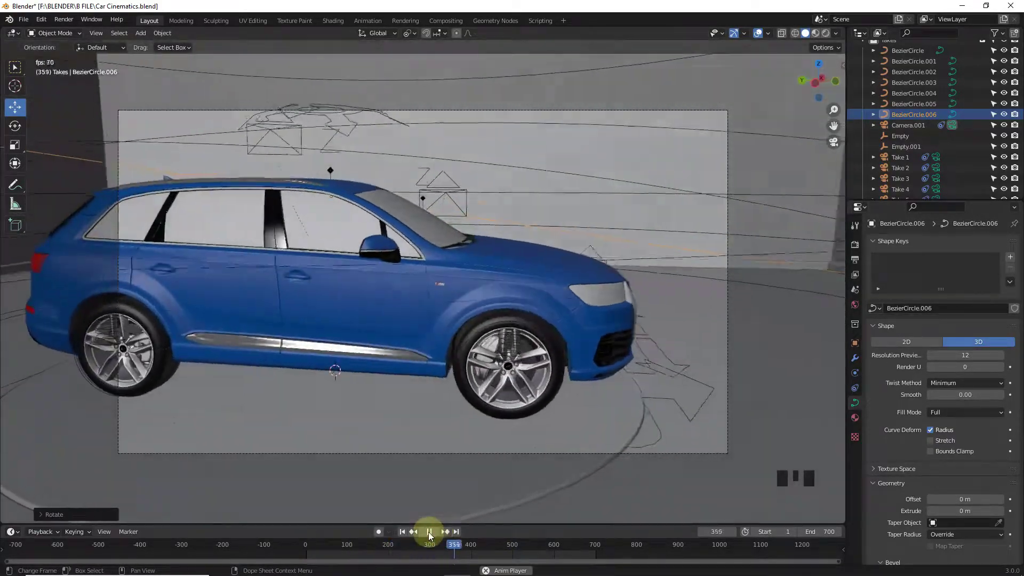
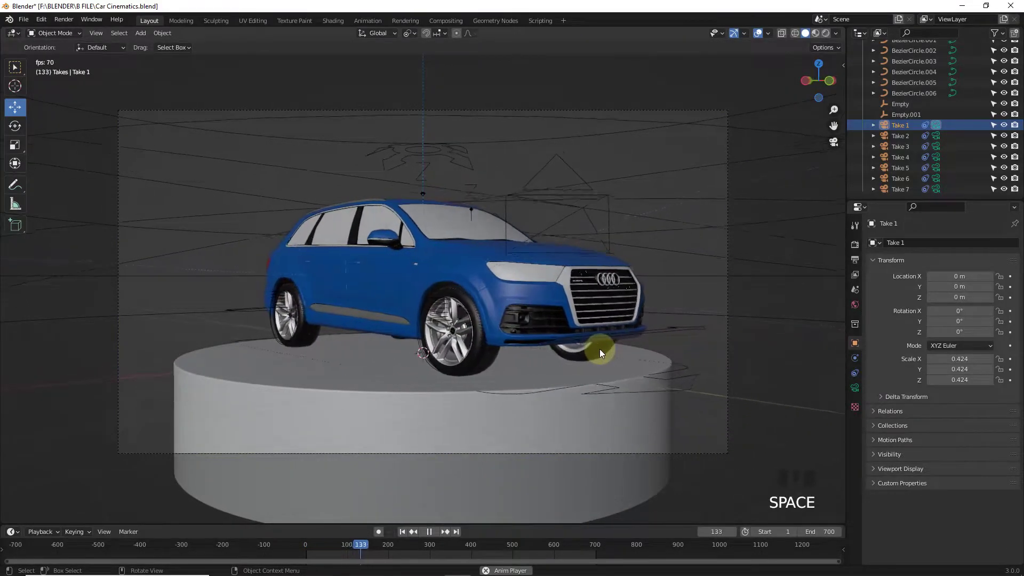
Step: Look through Take 2 to Take 7 in turn during playback to review each orbit
left_click(899, 143)
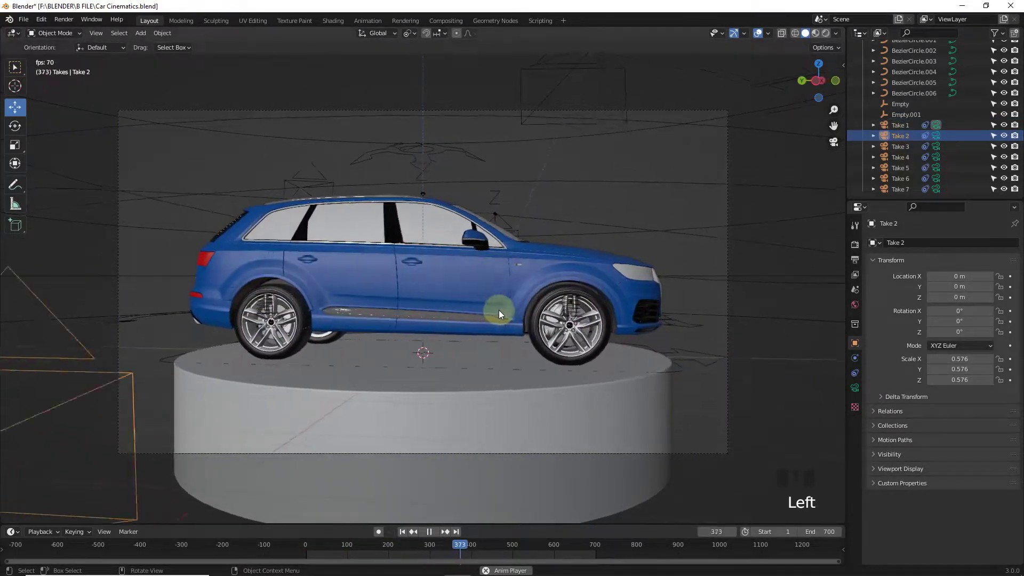
key("ctrl+KP_0")
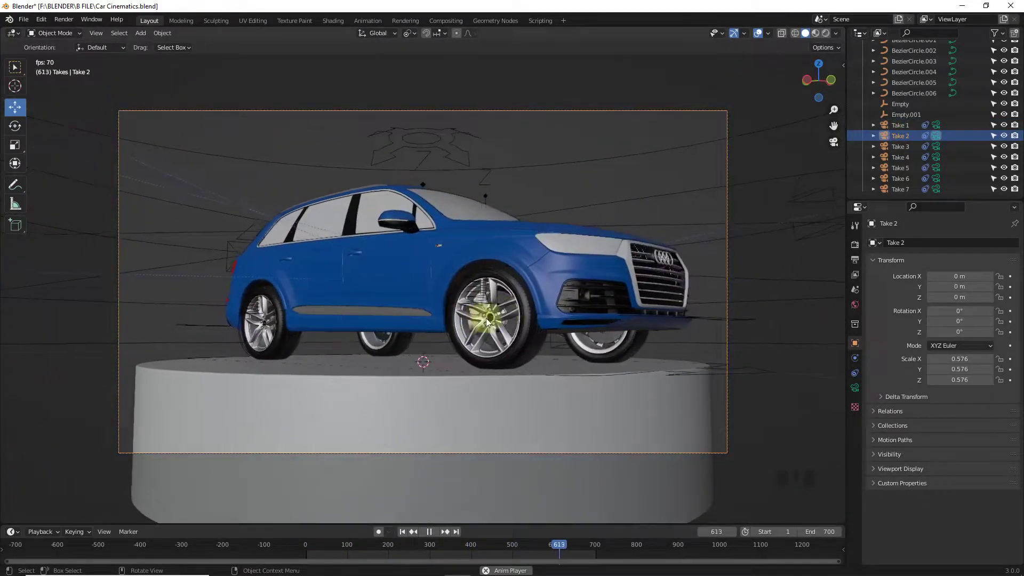
left_click(905, 153)
key("ctrl+KP_0")
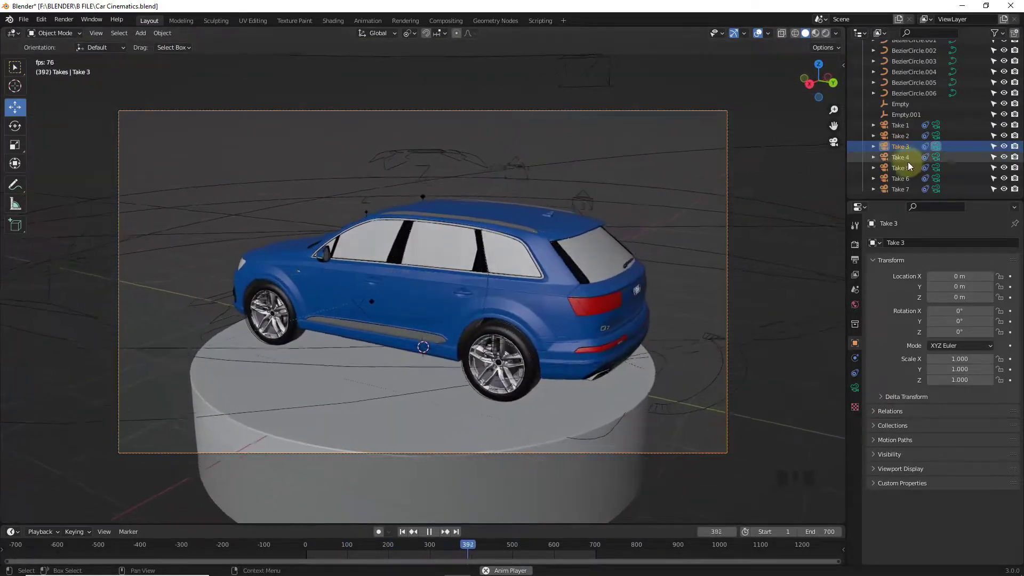
left_click(905, 159)
key("ctrl+KP_0")
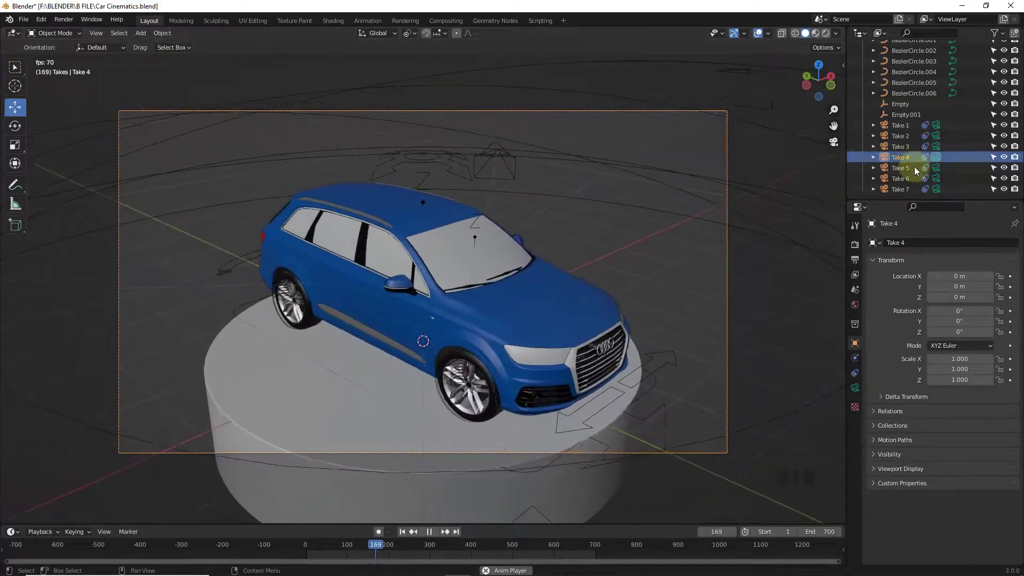
left_click(912, 171)
key("ctrl+KP_0")
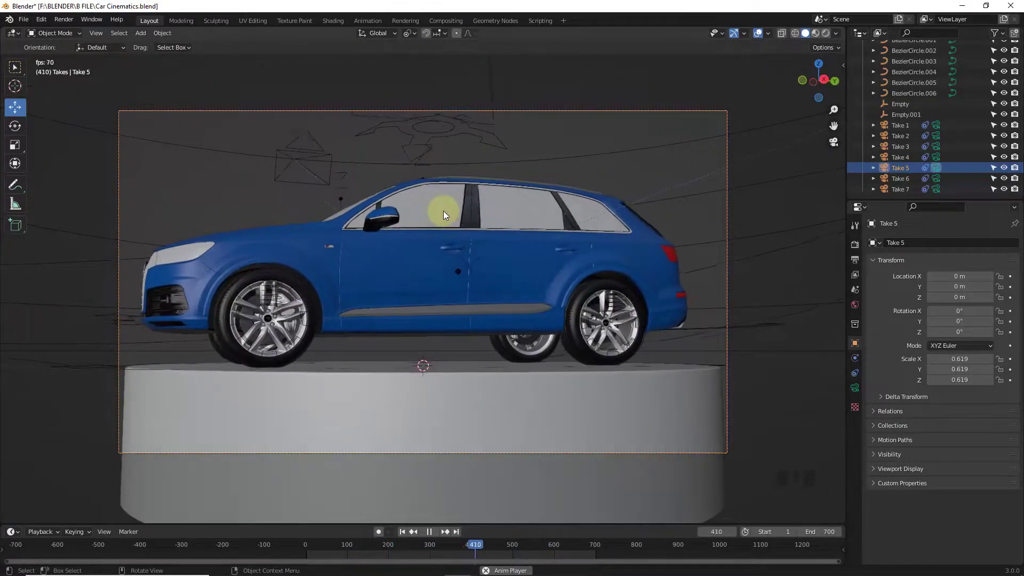
left_click(898, 179)
key("ctrl+KP_0")
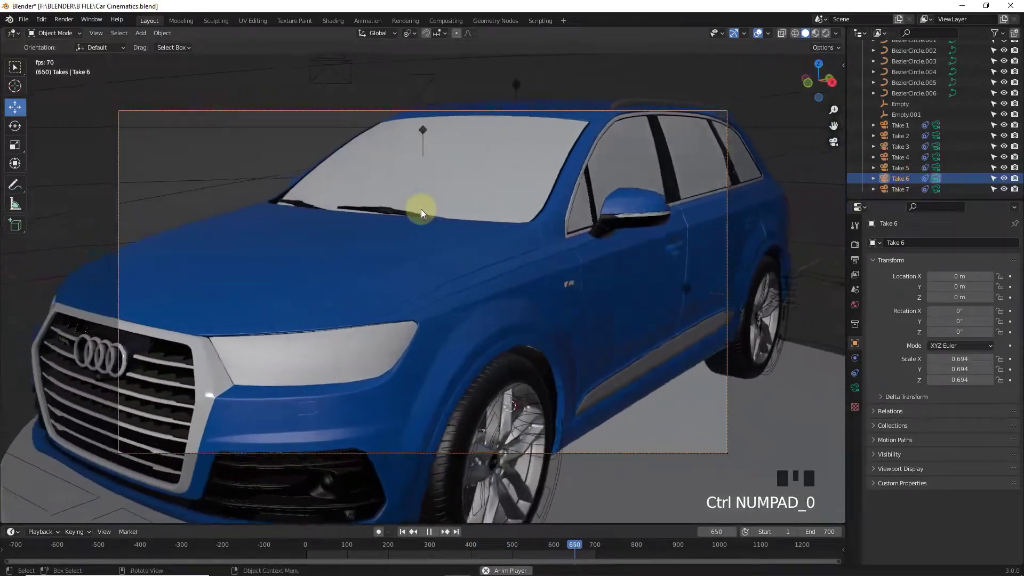
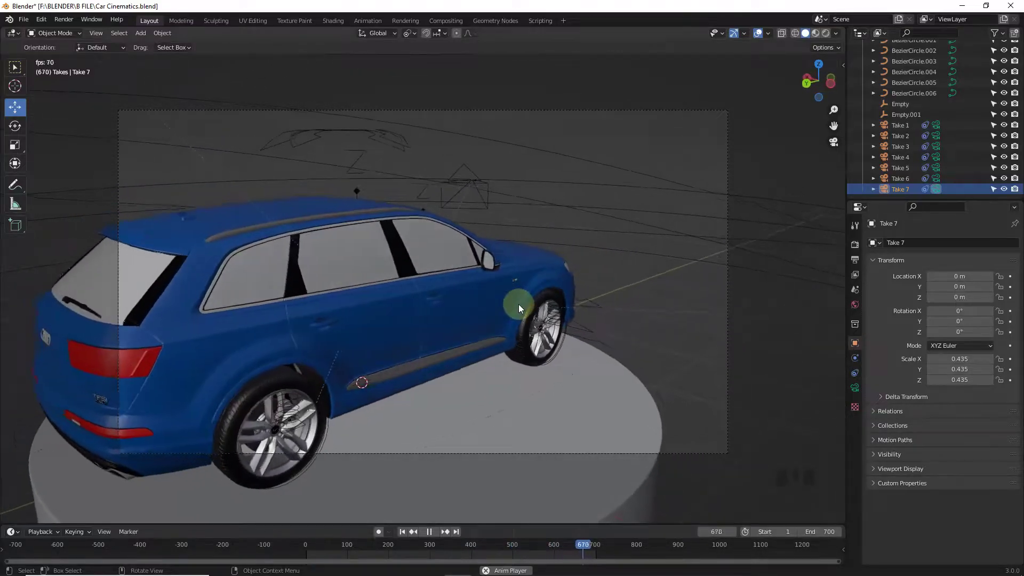
key("space")
Step: Leave camera view, orbit to a wider view of the turntable and bring up the Add menu
left_click(408, 530)
key("KP_0")
left_click_drag(454, 318, 475, 338)
scroll("up", 3)
left_click_drag(321, 550, 376, 543)
key("shift+a")
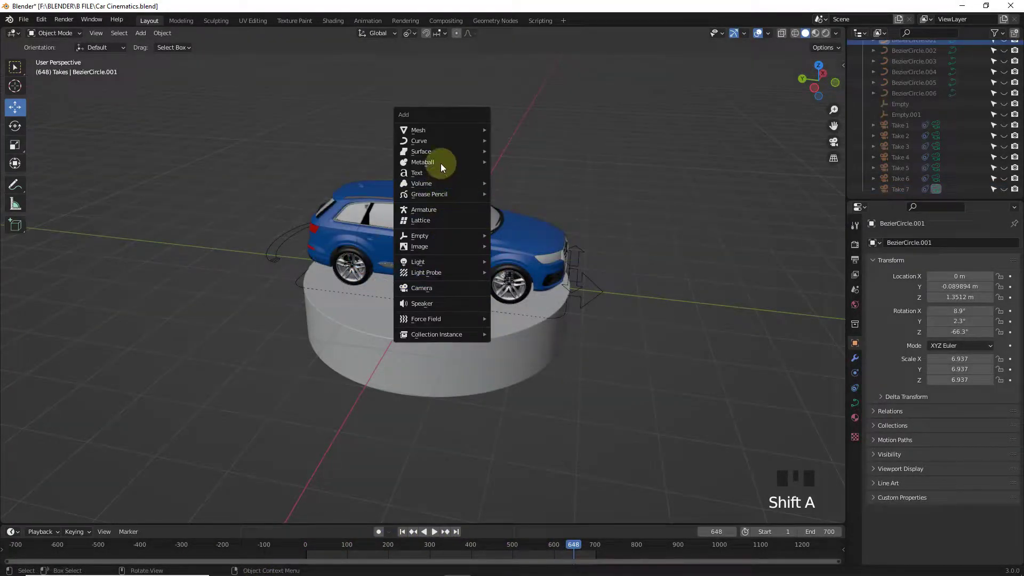
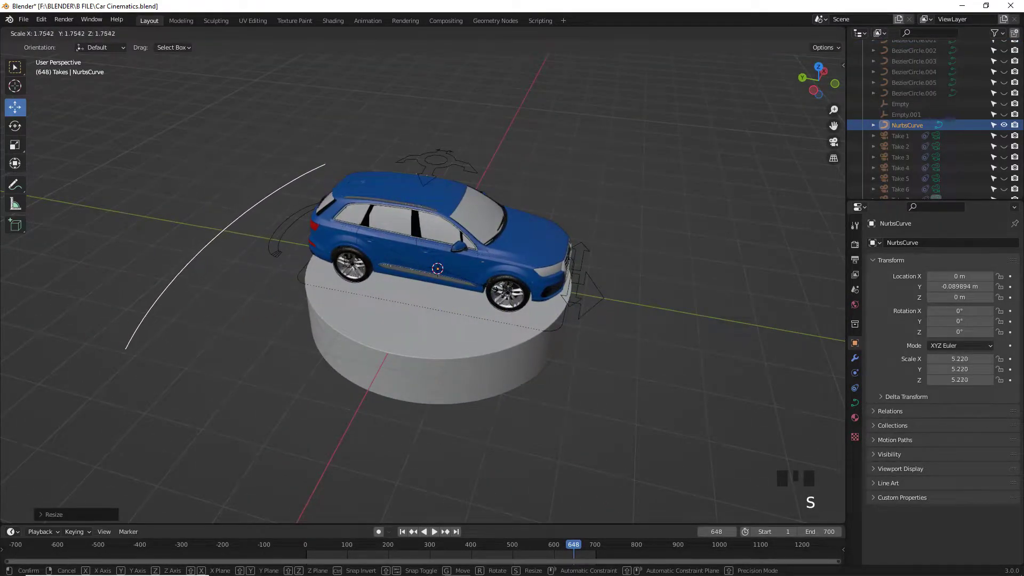
Step: Scale the new NURBS curve up around the car and rotate it from orthographic views
key("KP_7")
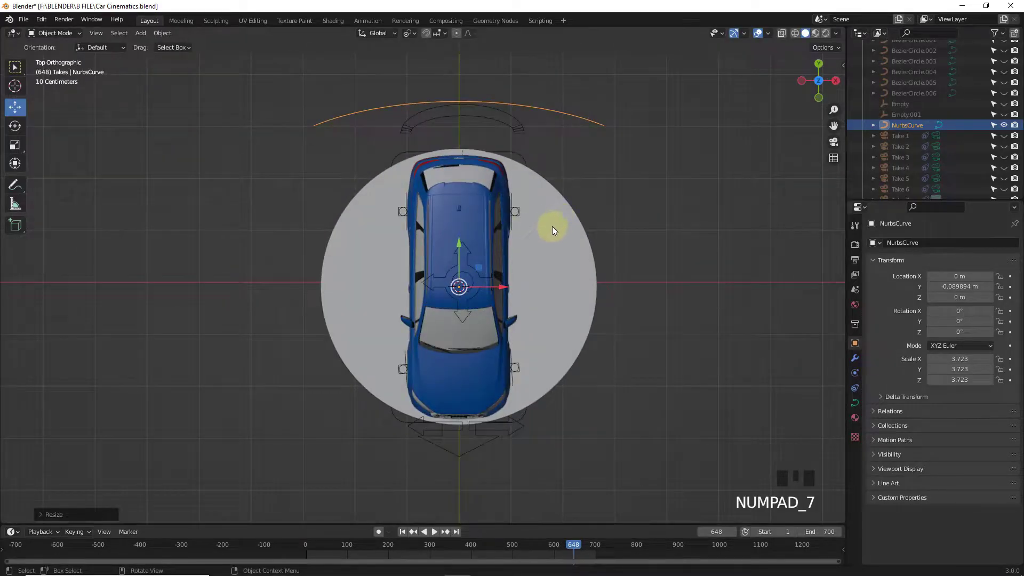
key("s")
key("r")
left_click_drag(550, 188, 548, 149)
key("r")
key("KP_7")
key("r")
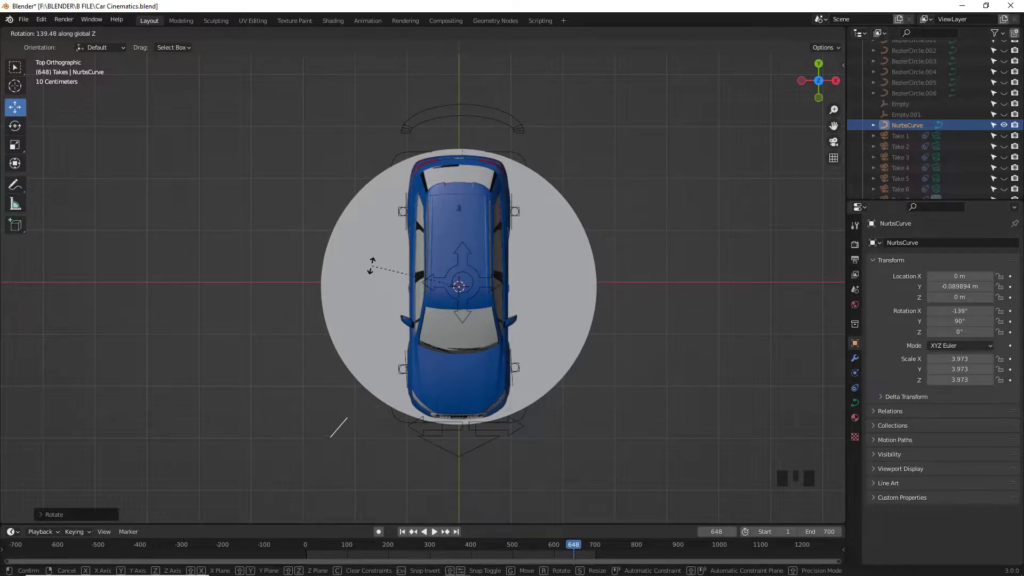
key("KP_1")
key("KP_3")
key("r")
left_click_drag(499, 306, 612, 317)
key("ctrl+z")
Step: Stand the curve upright and move it beside the car as a vertical camera path
left_click_drag(572, 251, 636, 257)
key("r")
key("KP_7")
key("r")
left_click_drag(444, 269, 598, 212)
key("KP_7")
key("g")
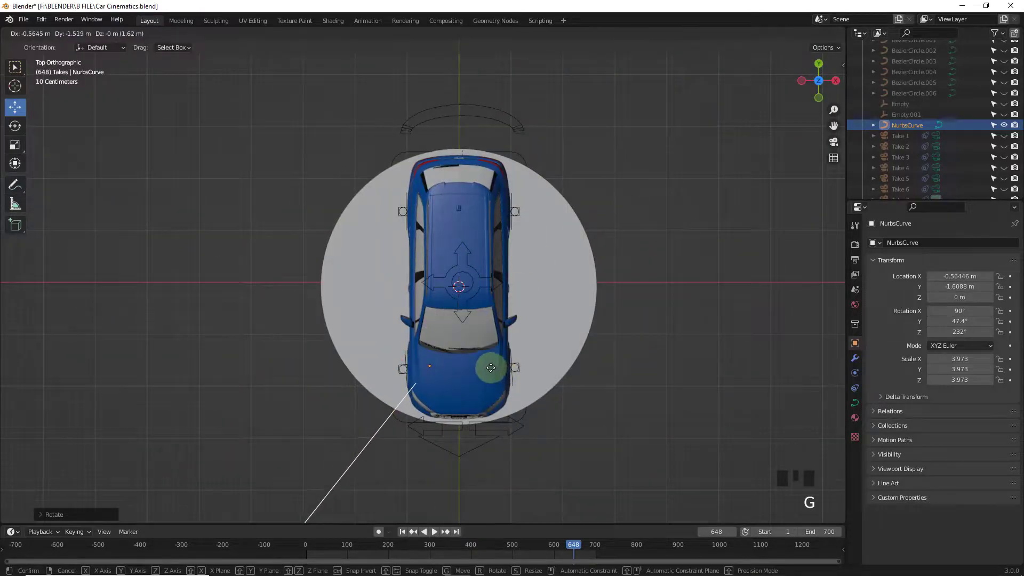
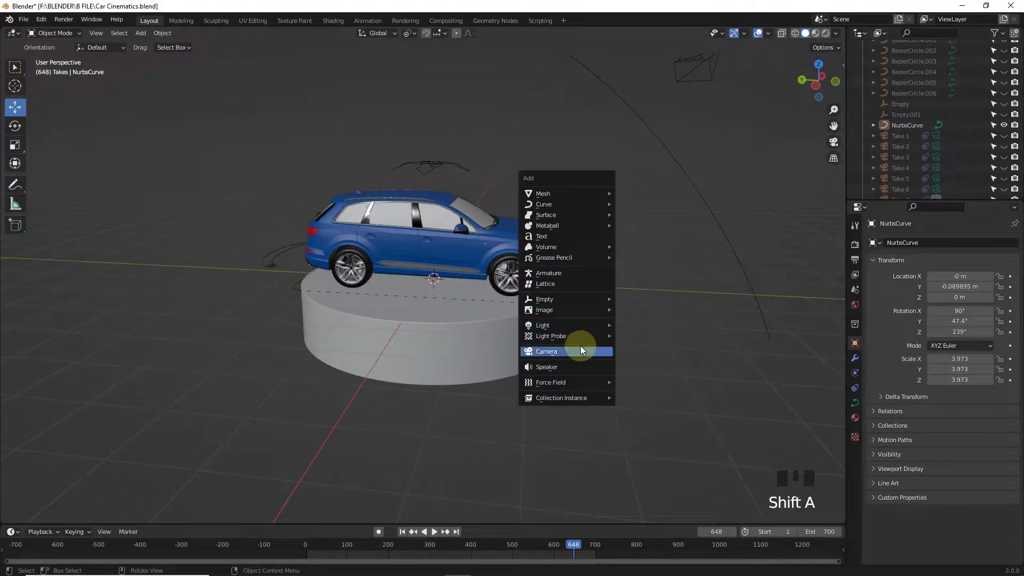
Step: Add a new camera with a Follow Path constraint targeting NurbsCurve
key("alt+g")
key("alt+r")
left_click(860, 372)
left_click_drag(928, 250, 957, 358)
left_click(953, 354)
left_click(951, 370)
key("shift+a")
left_click(435, 241)
Step: Add a Track To constraint aimed at Empty.002 and set the curve's path animation frames
key("KP_1")
left_click(462, 201)
left_click_drag(445, 212, 563, 79)
left_click(564, 78)
scroll("down", 3)
left_click_drag(567, 154, 547, 184)
scroll("up", 3)
left_click_drag(948, 419, 443, 170)
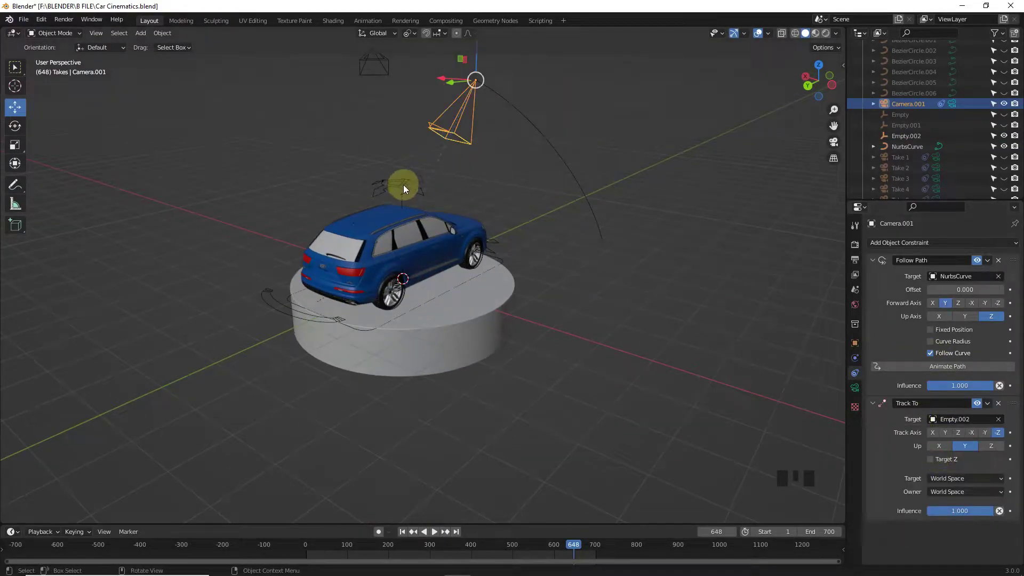
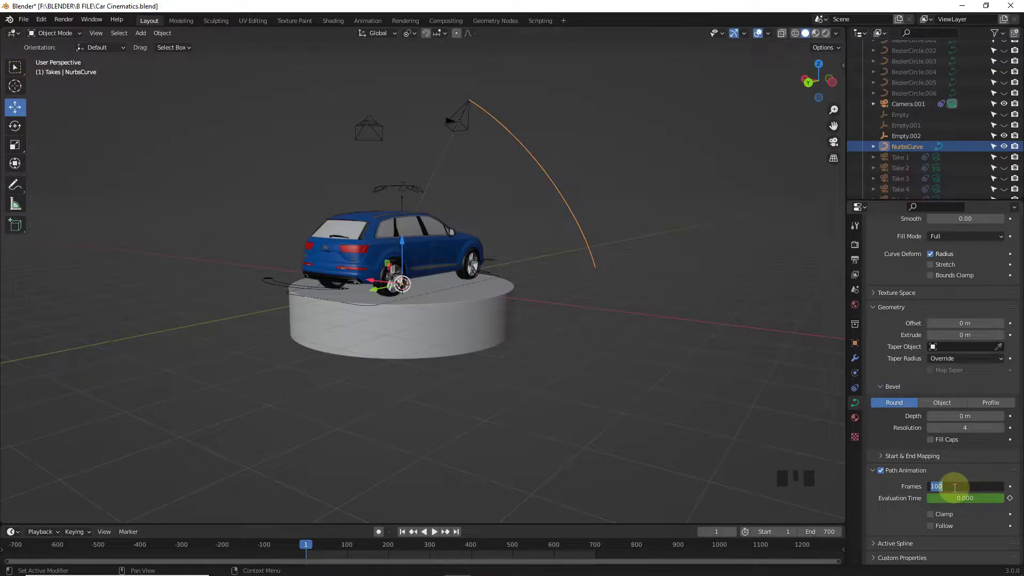
Step: Looking through the new camera, move Empty.002 so the shot frames the car's front grille
key("KP_0")
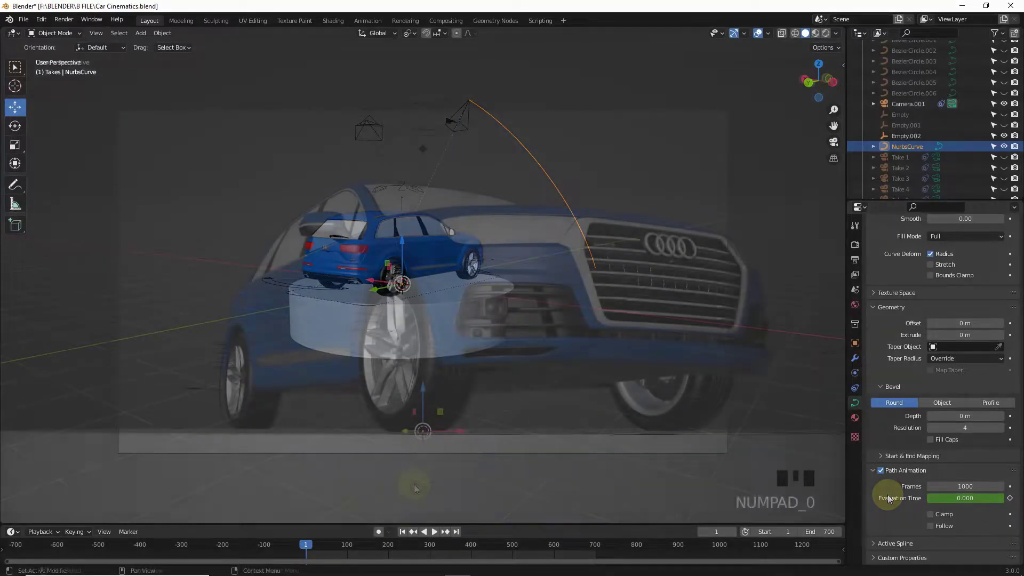
left_click_drag(891, 497, 439, 534)
left_click_drag(439, 534, 424, 157)
left_click(416, 285)
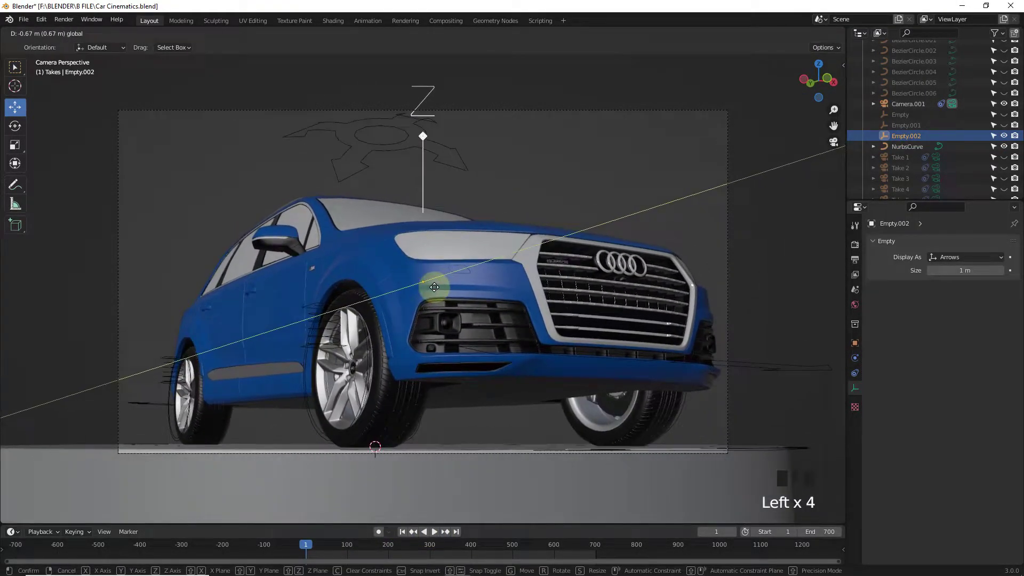
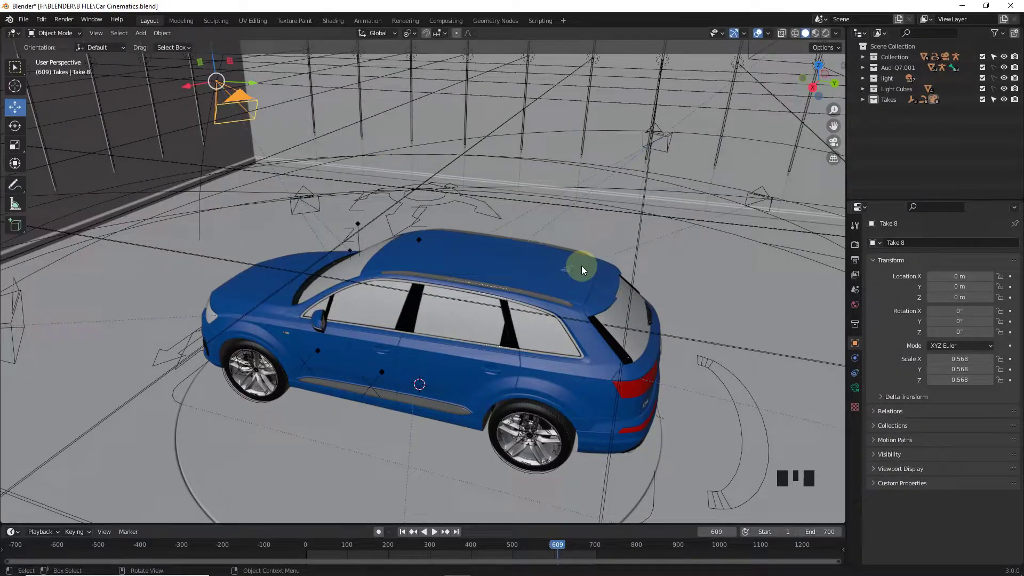
Step: Hide several cluttering objects in the viewport to clear the view around the car
middle_click(559, 242)
scroll("down", 3)
left_click(627, 217)
key("h")
left_click(561, 169)
key("h")
left_click(676, 190)
key("h")
left_click(675, 233)
key("h")
double_click(192, 239)
key("h")
key("h")
Step: In the Outliner, place the new camera in the Takes collection and rename it Take 8
left_click(985, 93)
left_click(982, 84)
left_click(929, 141)
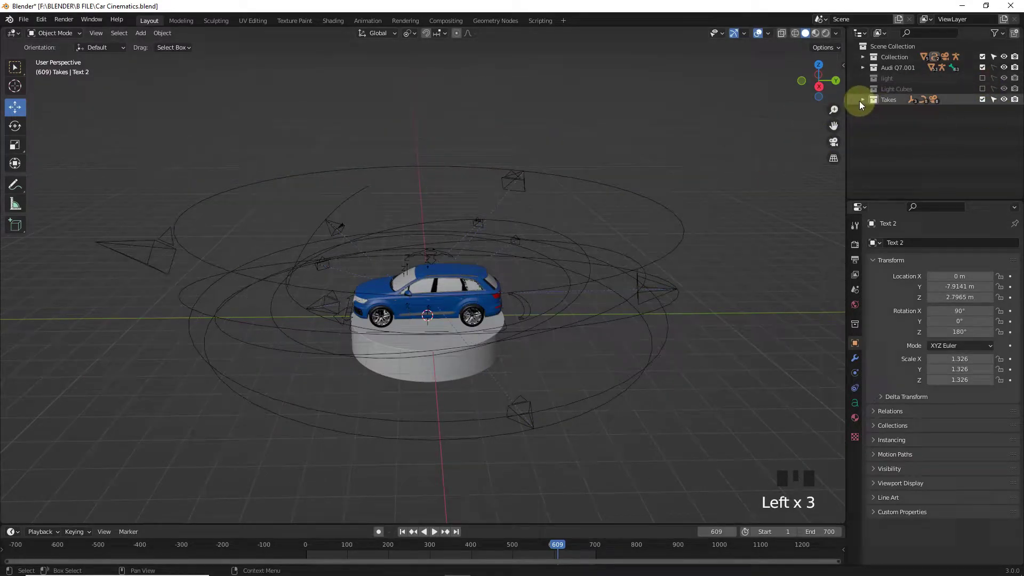
left_click(862, 105)
left_click(903, 112)
scroll("down", 3)
left_click(899, 193)
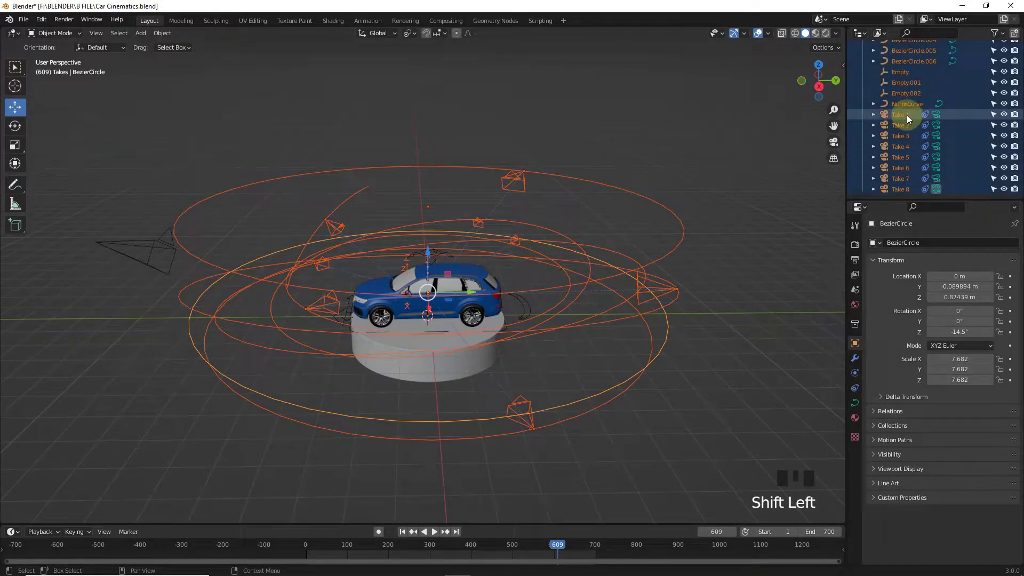
double_click(910, 106)
double_click(900, 189)
key("h")
Step: Duplicate the upright NurbsCurve and move the copy to a new spot around the car in top view
left_click(591, 175)
left_click_drag(515, 232, 553, 199)
left_click(553, 199)
left_click(350, 227)
key("KP_7")
key("shift+d")
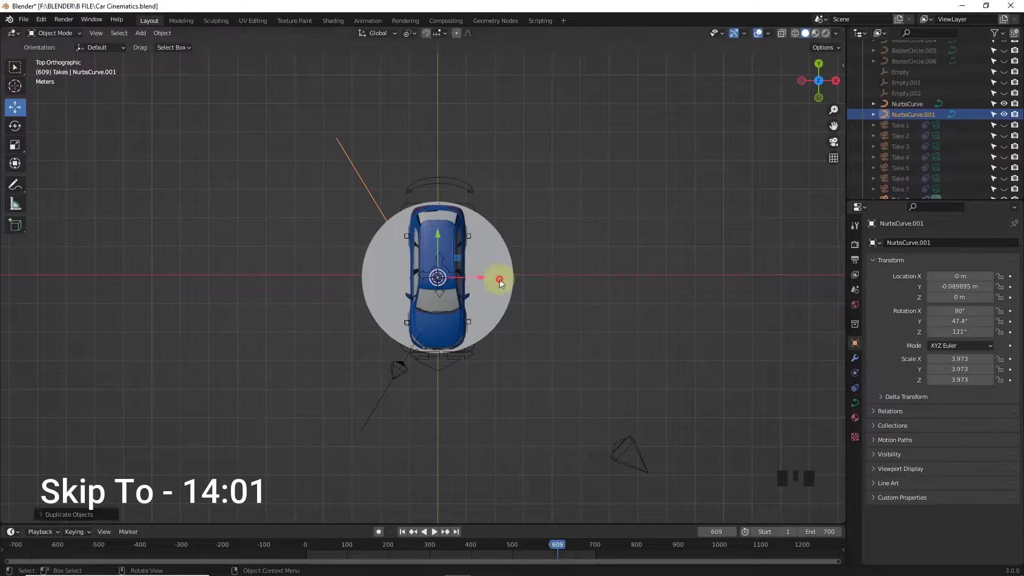
key("g")
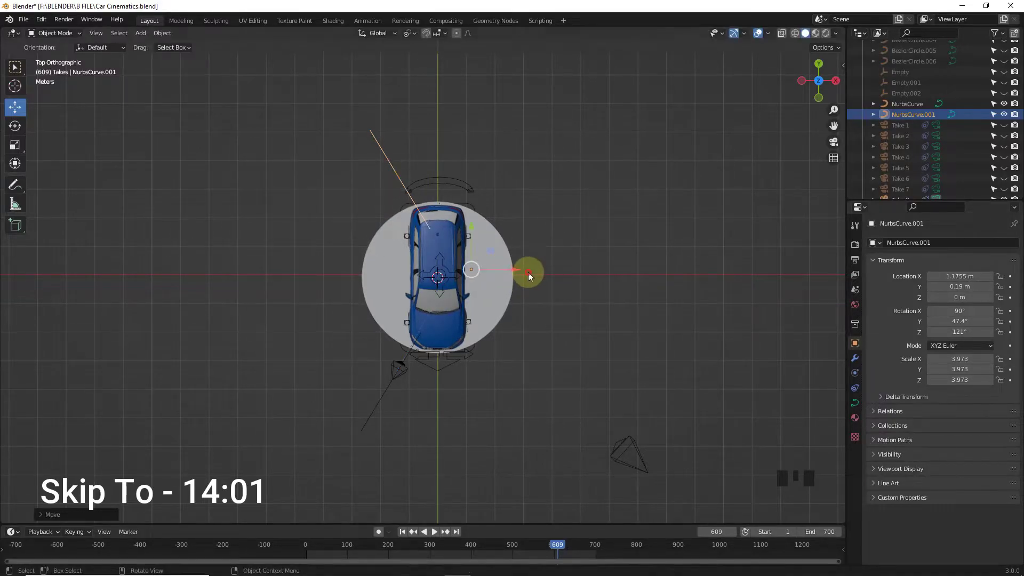
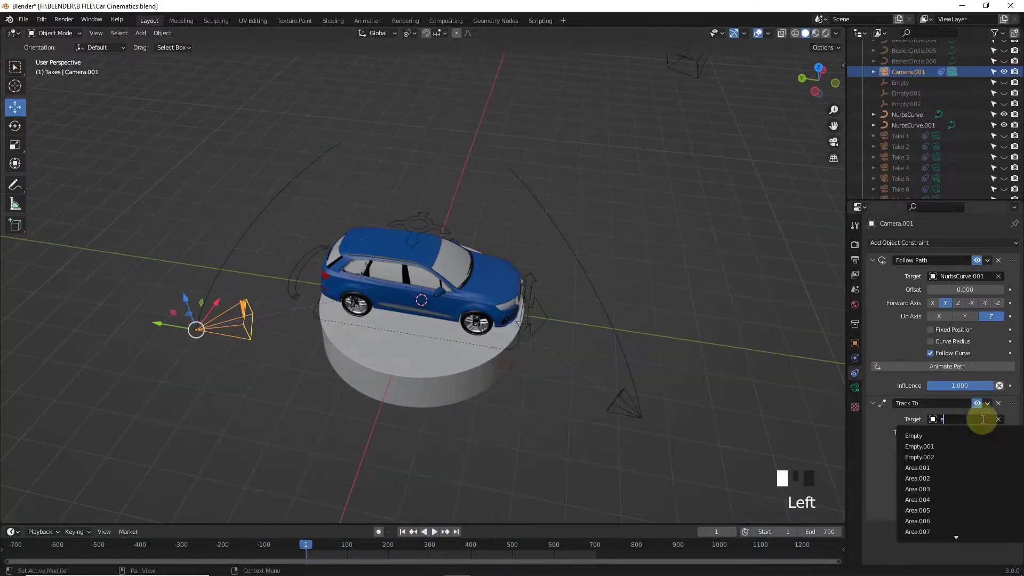
Step: Viewing through Camera.001, set its aim target so it tracks the car from NurbsCurve.001
key("KP_0")
left_click_drag(403, 533, 827, 37)
left_click(762, 37)
left_click(762, 37)
left_click(680, 114)
Step: Rename the camera Take 9 and select NurbsCurve.001 ready for the next path
double_click(853, 393)
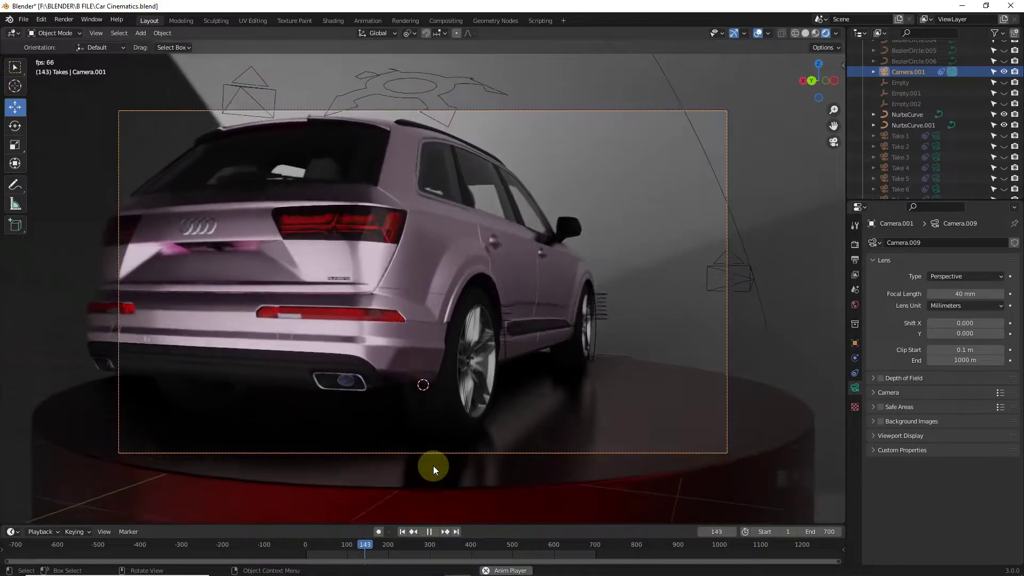
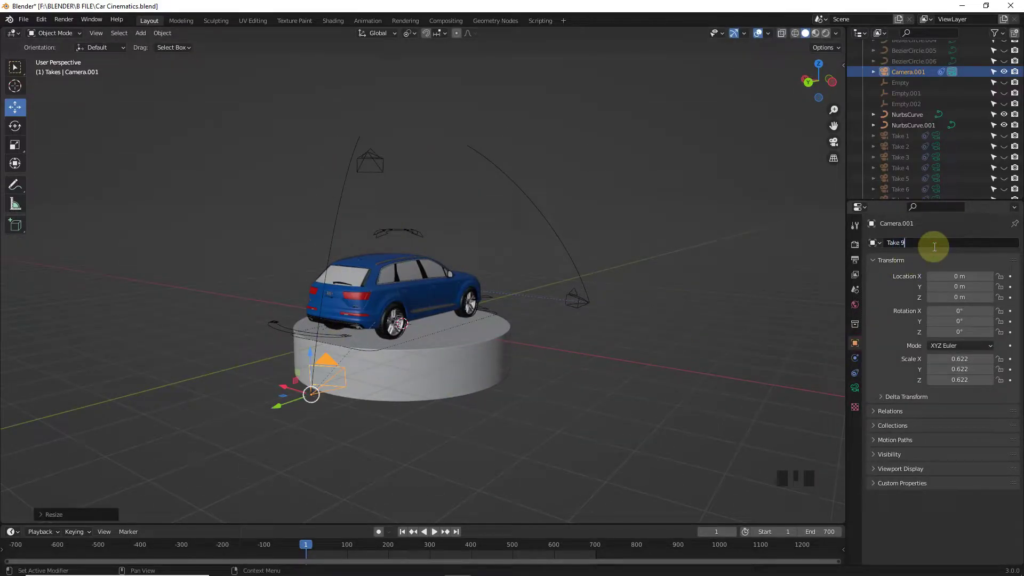
scroll("down", 3)
left_click(641, 314)
left_click(340, 204)
key("KP_7")
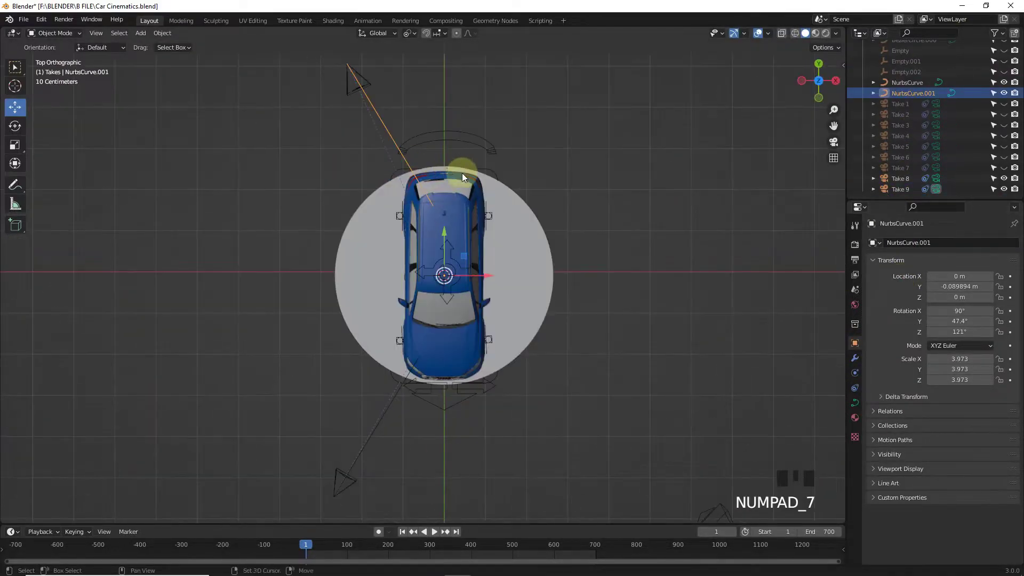
Step: Duplicate NurbsCurve.001 to start a third upright path, NurbsCurve.002
key("shift+d")
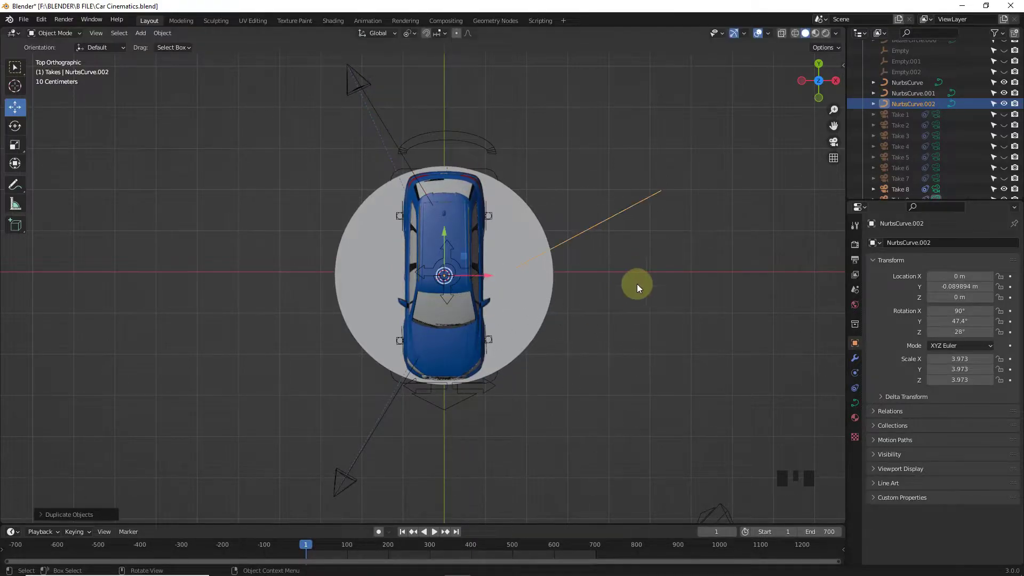
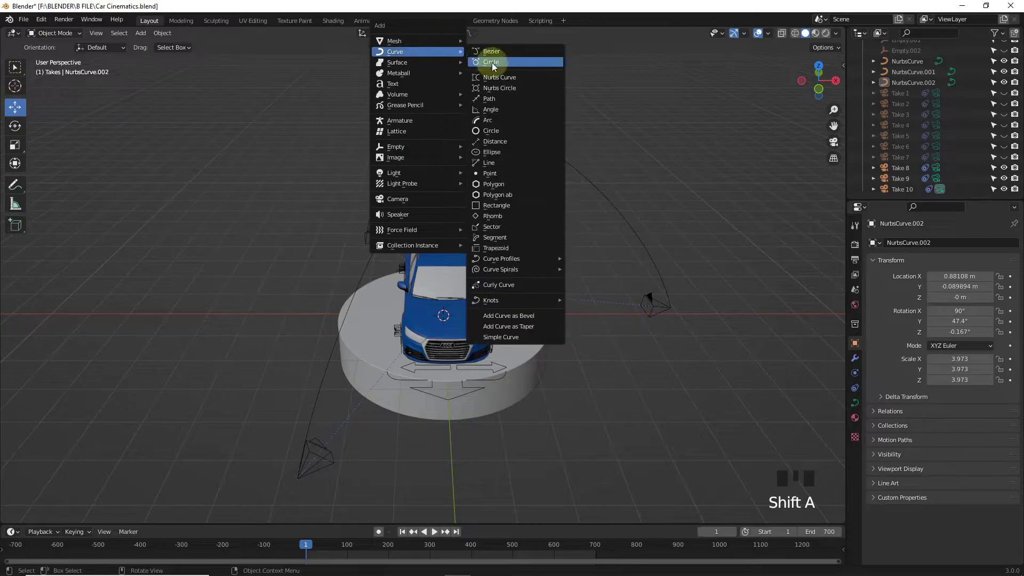
Step: Add a new curve path, scale it around the car and turn it about the vertical axis
left_click(444, 286)
key("s")
key("KP_7")
scroll("down", 3)
key("r")
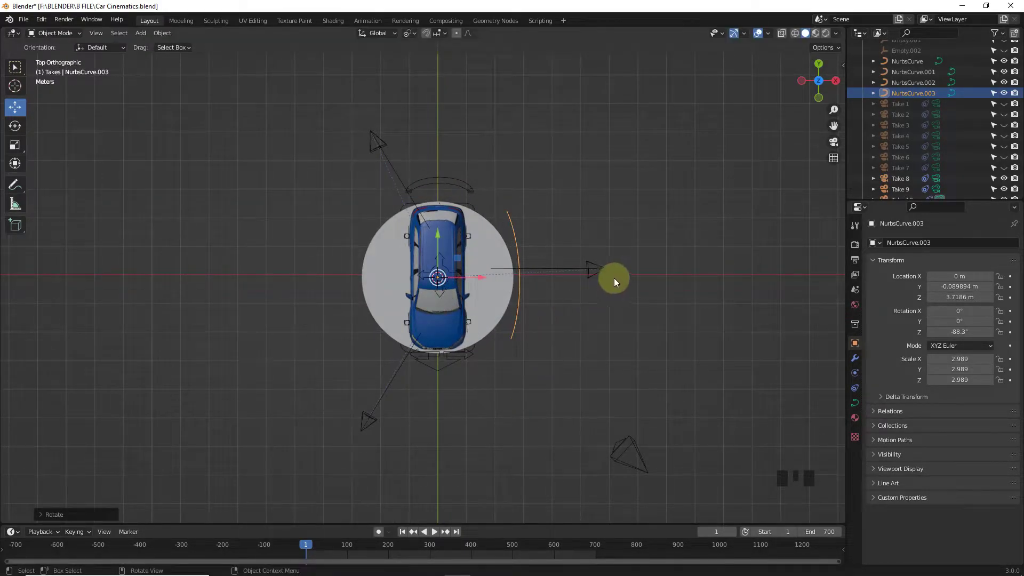
Step: Tilt the new path about the X axis, cancel the first attempt and re-tilt it
left_click_drag(580, 276, 541, 206)
key("r")
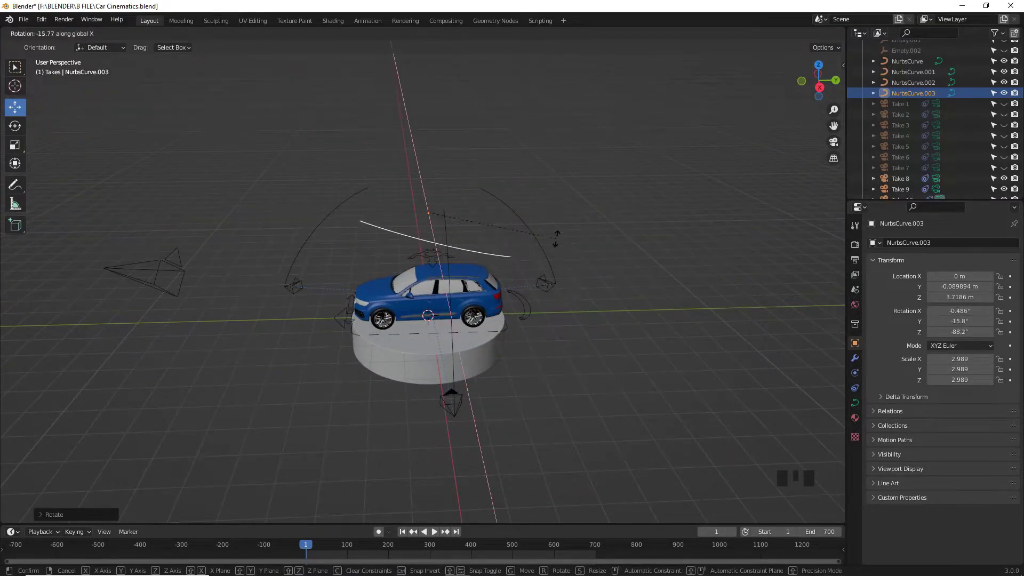
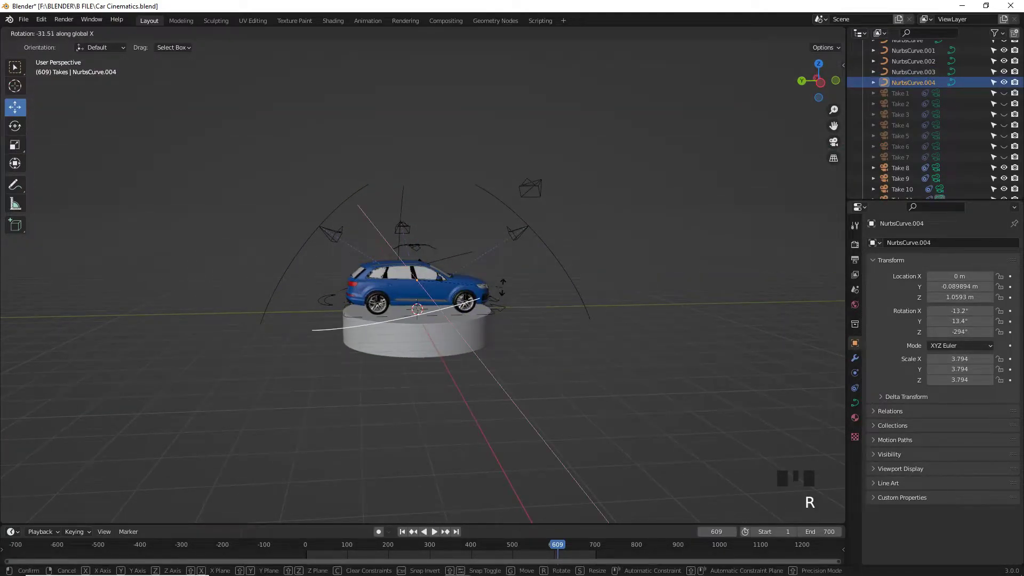
key("shift+a")
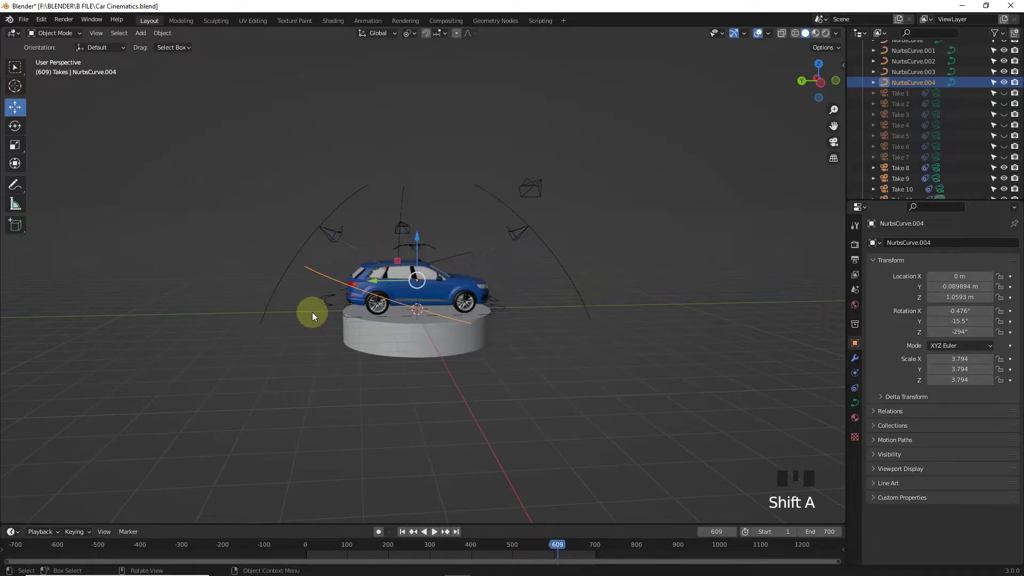
key("r")
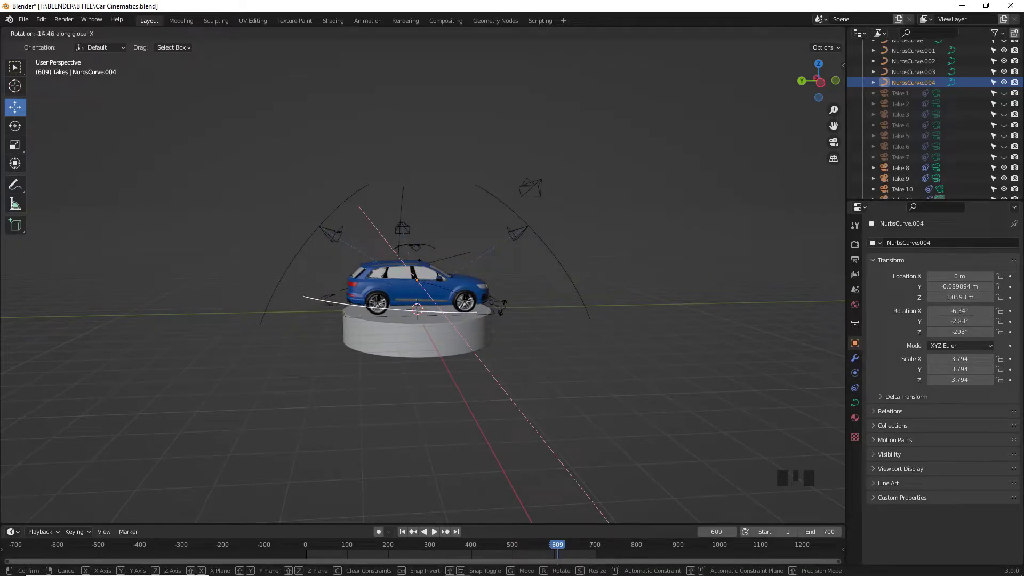
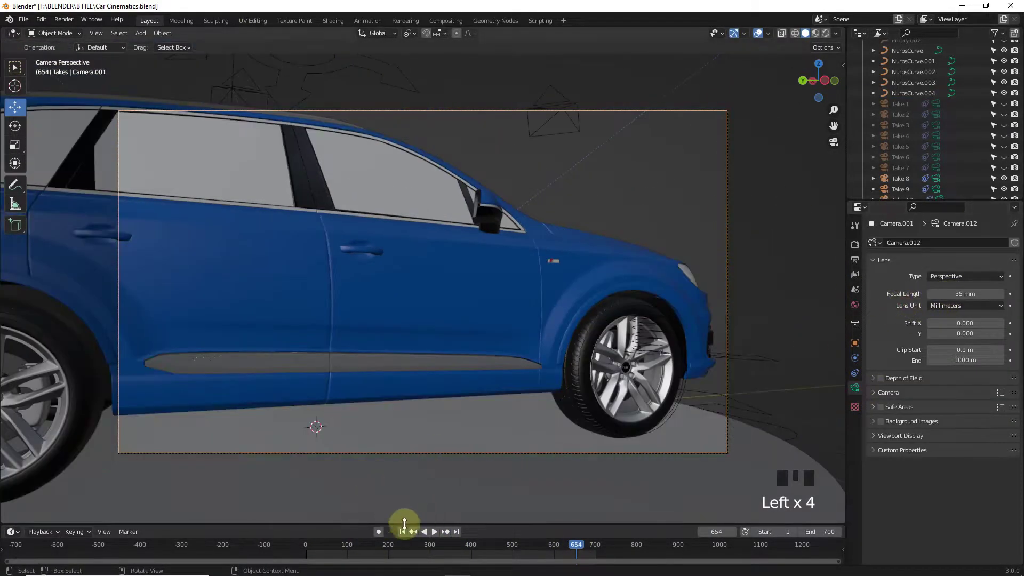
Step: Jump the timeline back to an earlier frame to check the camera's shot along NurbsCurve.004
left_click_drag(403, 531, 873, 391)
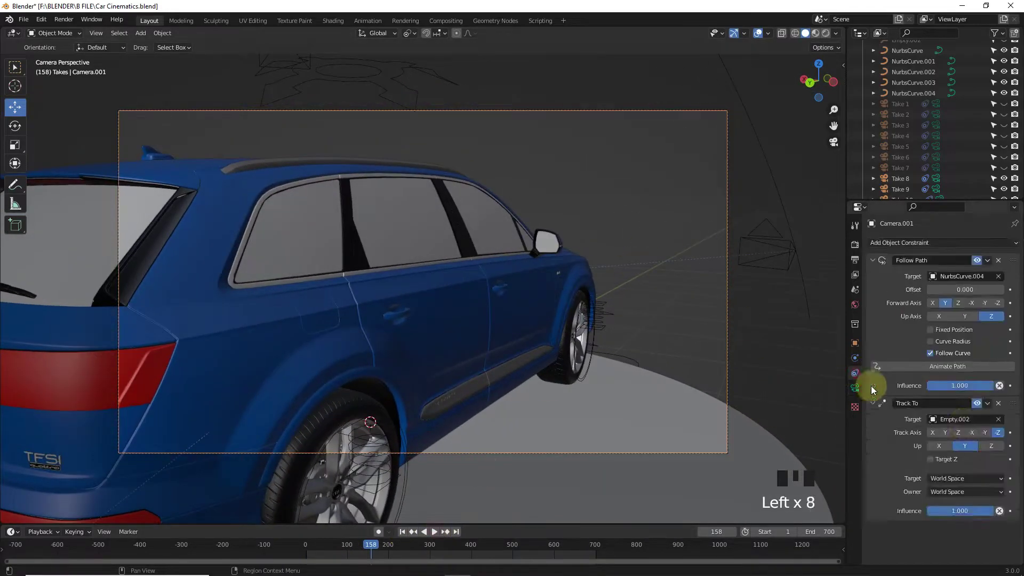
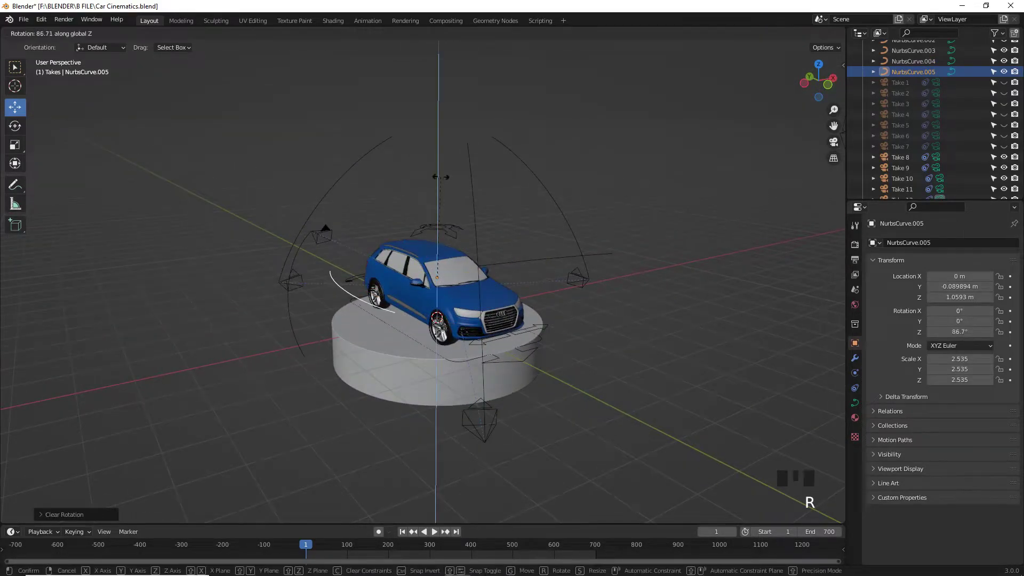
Step: Tilt the newest path sideways and add Empty.003 as a look-at target raised above the car roof
key("ctrl+z")
key("r")
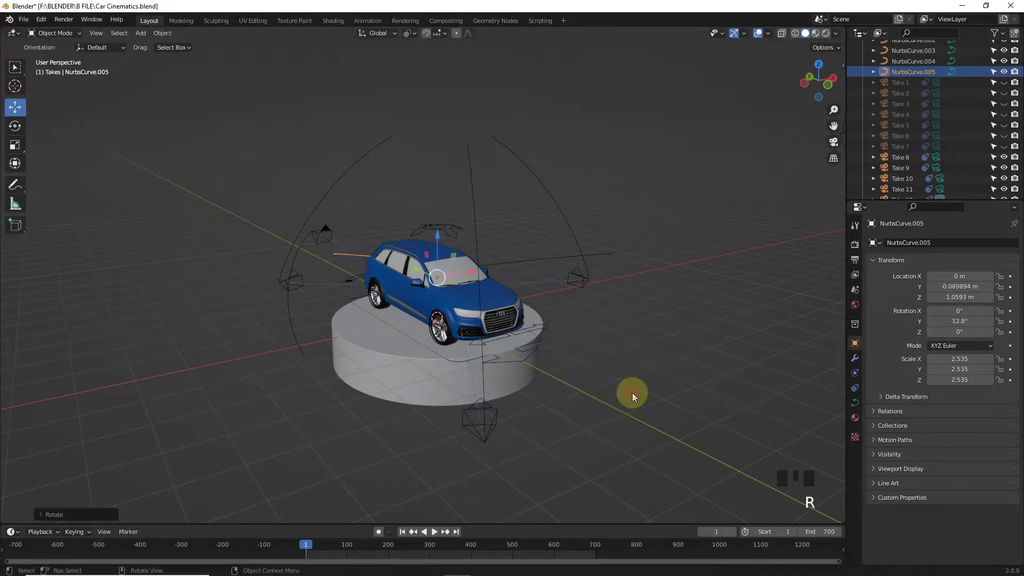
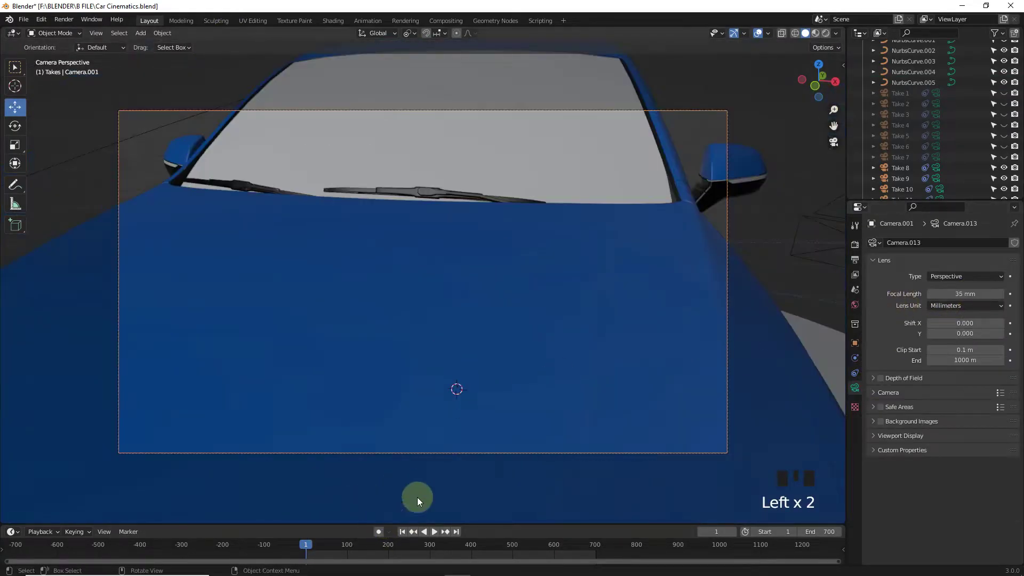
key("KP_0")
scroll("up", 3)
key("shift+a")
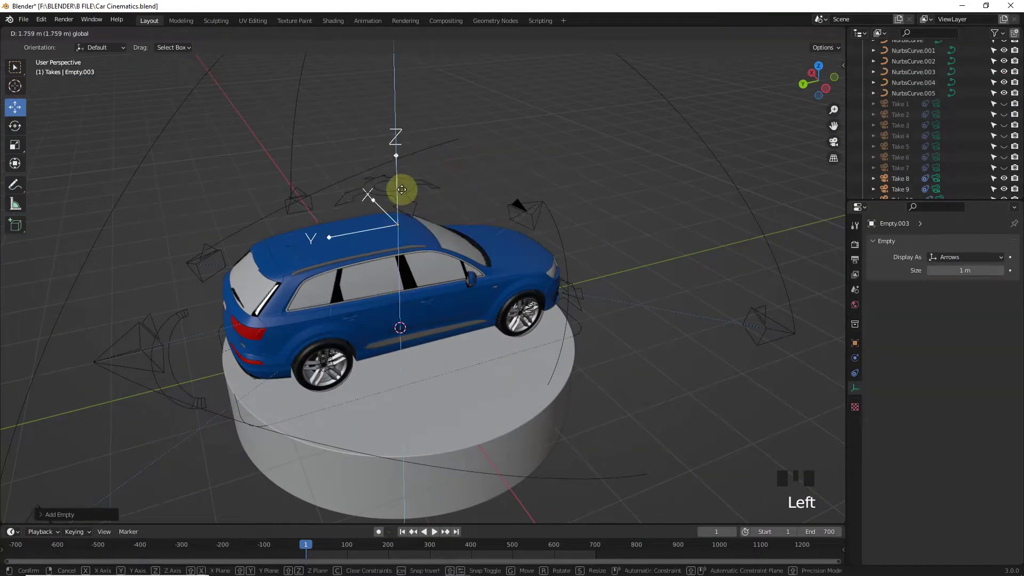
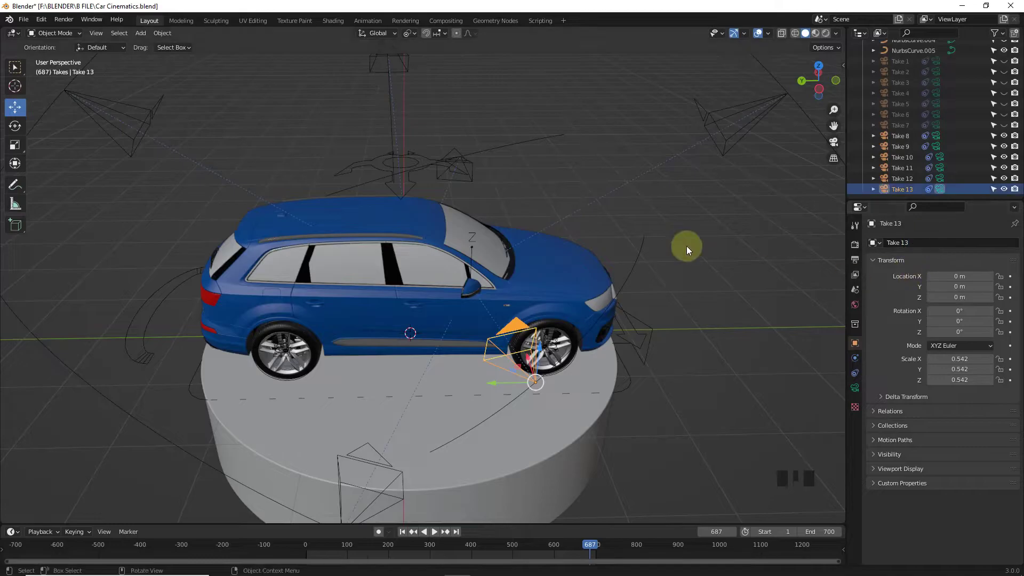
Step: Zoom out and unhide everything so all the camera paths around the car are visible
left_click_drag(727, 239, 718, 262)
left_click(718, 263)
scroll("down", 3)
middle_click(609, 240)
key("alt+h")
scroll("up", 3)
scroll("down", 3)
Step: Make each remaining hidden camera take visible so all thirteen takes show
left_click(697, 185)
scroll("down", 3)
key("h")
left_click(511, 176)
key("h")
left_click(525, 160)
key("h")
left_click(528, 185)
key("h")
left_click(212, 281)
key("h")
left_click(187, 326)
key("h")
left_click_drag(468, 249, 684, 300)
left_click(684, 301)
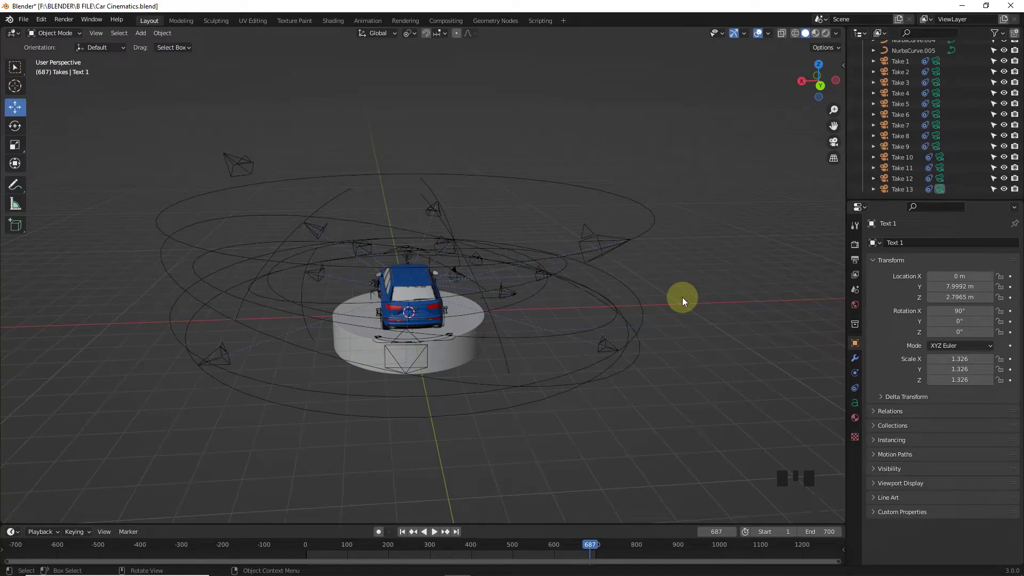
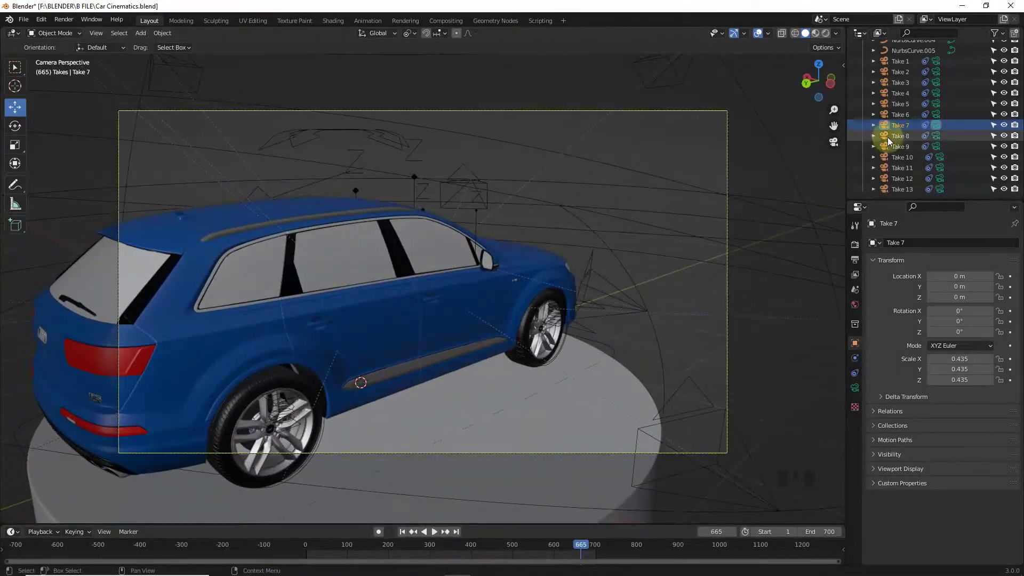
Step: Preview Take 9 and a neighbouring take through their cameras, scrubbing and playing the shots
left_click(901, 140)
key("ctrl+KP_0")
left_click_drag(344, 552, 728, 336)
left_click(904, 148)
key("ctrl+KP_0")
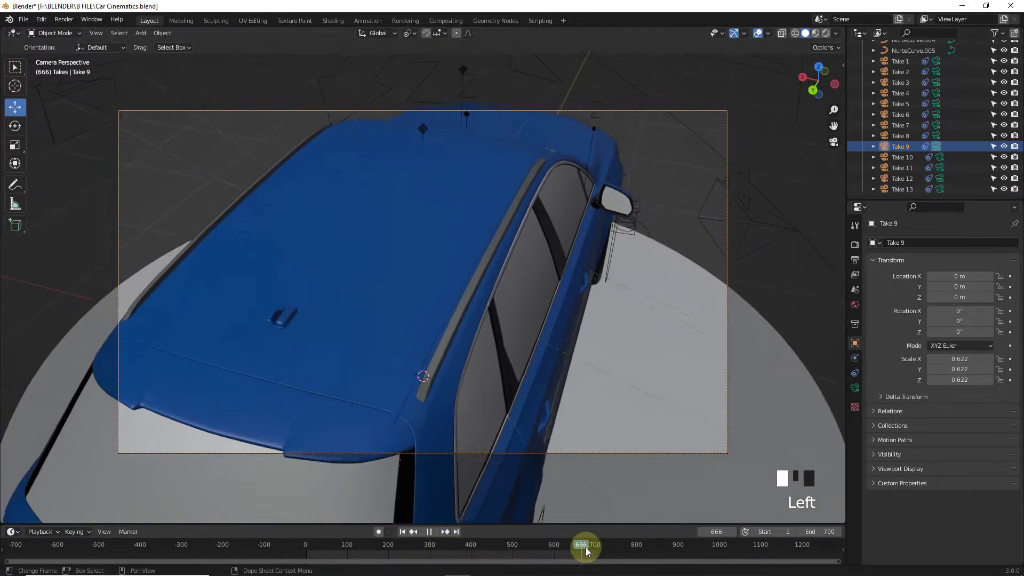
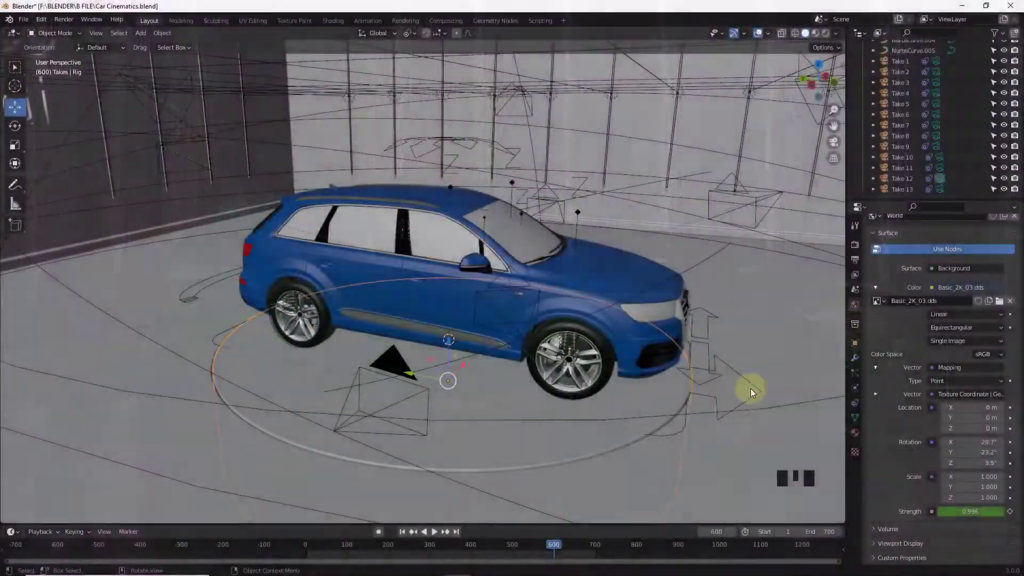
Step: Keyframe the car Rig's Z location at frame 600 in its transform settings
left_click(856, 346)
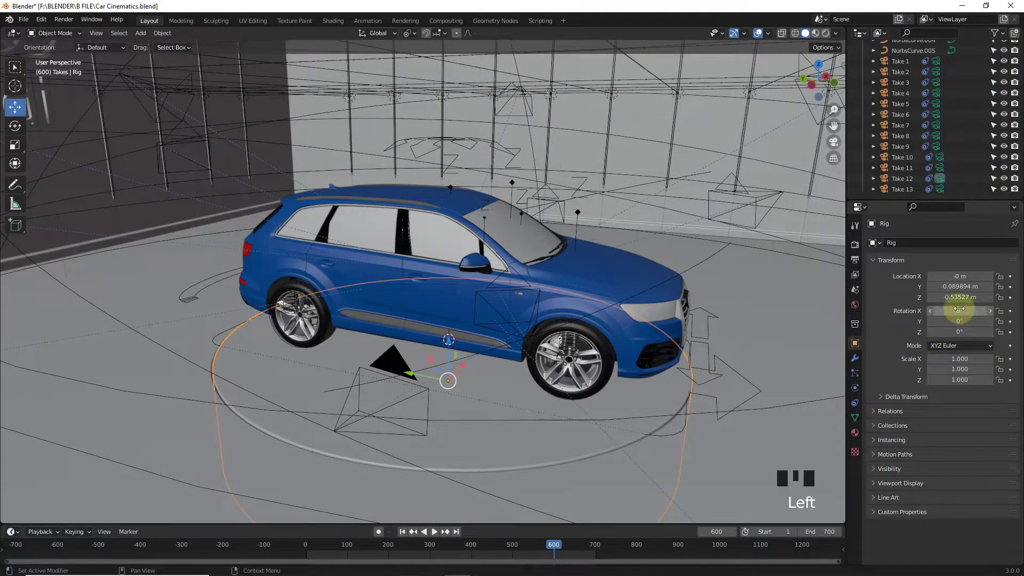
left_click(1013, 298)
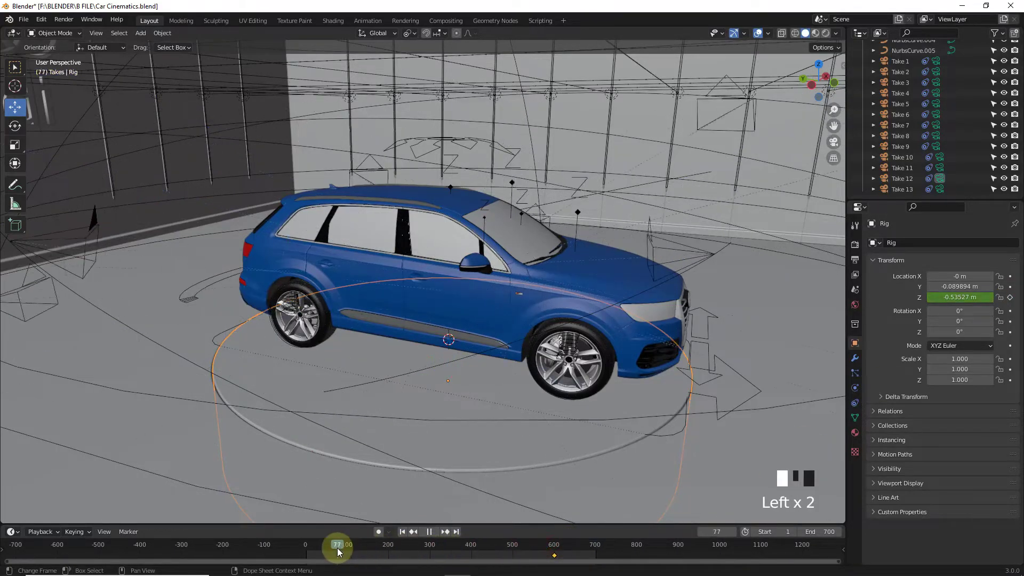
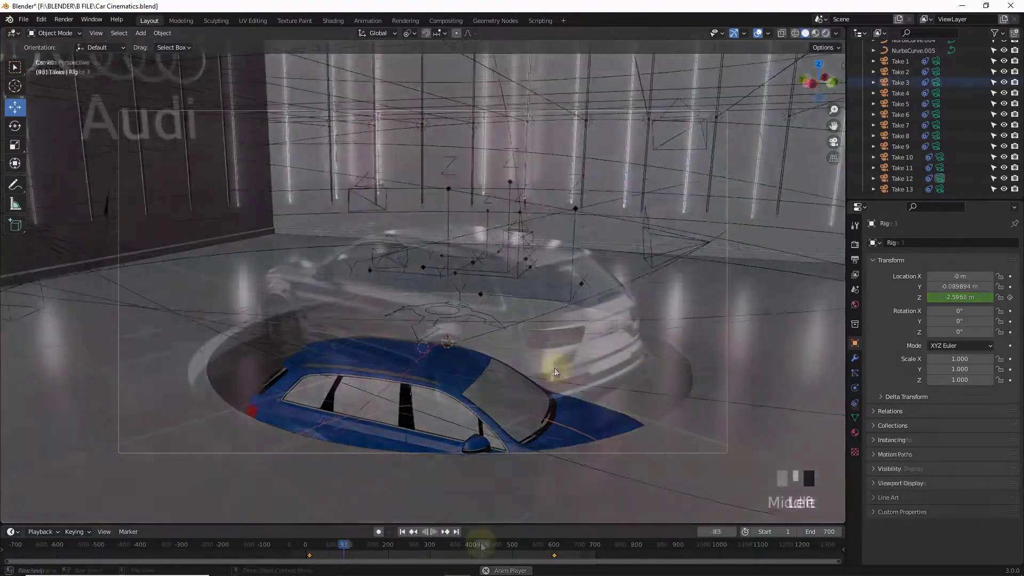
Step: View the scene through Take 4's camera and scrub through the car's rising animation, then stop playback
left_click_drag(467, 547, 726, 168)
left_click(778, 167)
key("ctrl+KP_0")
left_click_drag(453, 556, 510, 542)
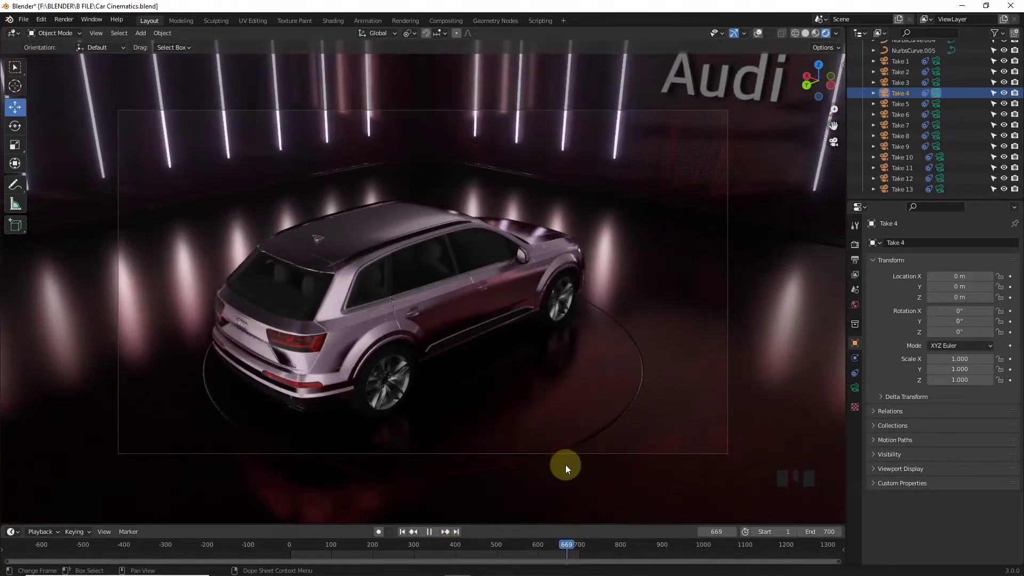
key("KP_0")
Step: Orbit and zoom out to look around the whole lit showroom
middle_click(656, 176)
scroll("down", 3)
left_click_drag(599, 222, 572, 297)
scroll("down", 3)
left_click_drag(544, 296, 609, 354)
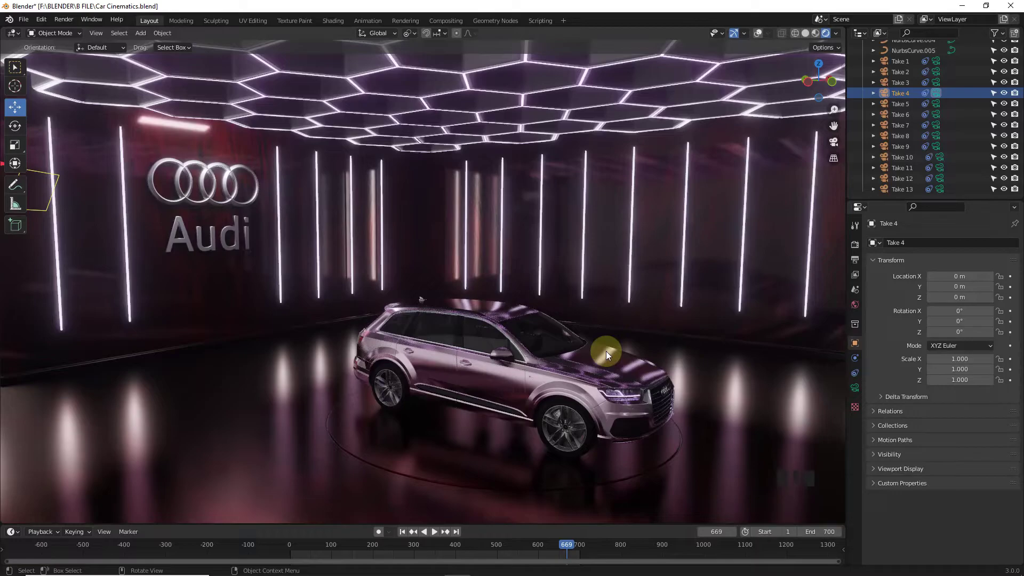